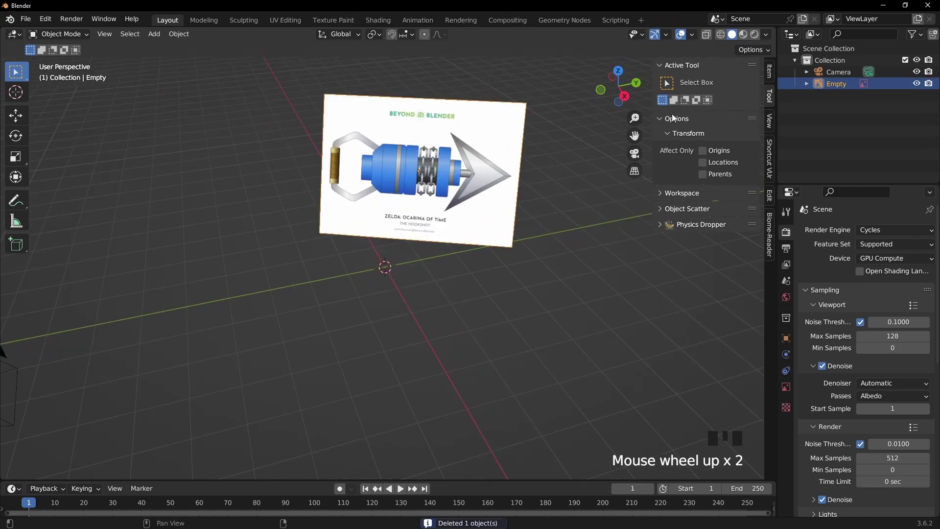
# Show the reference Empty's location and rotation values in the N panel Item tab
pyautogui.click(772, 75)
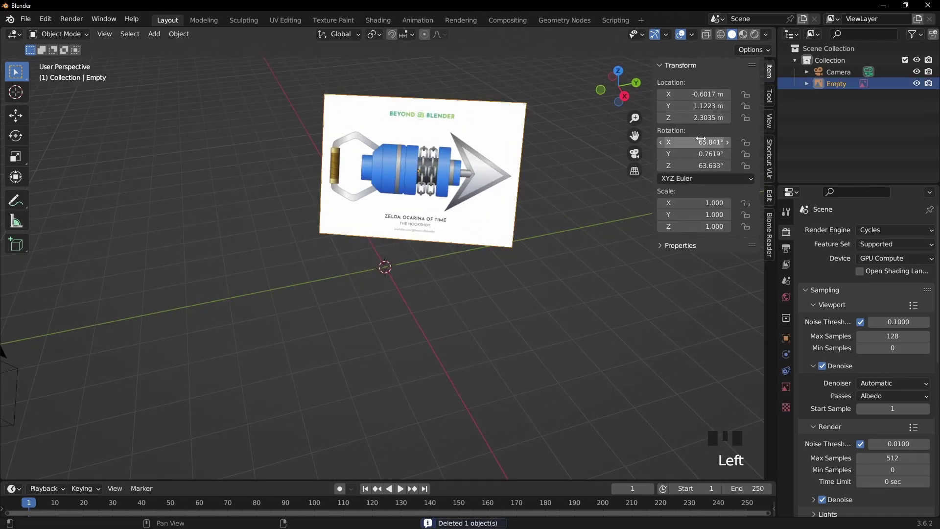
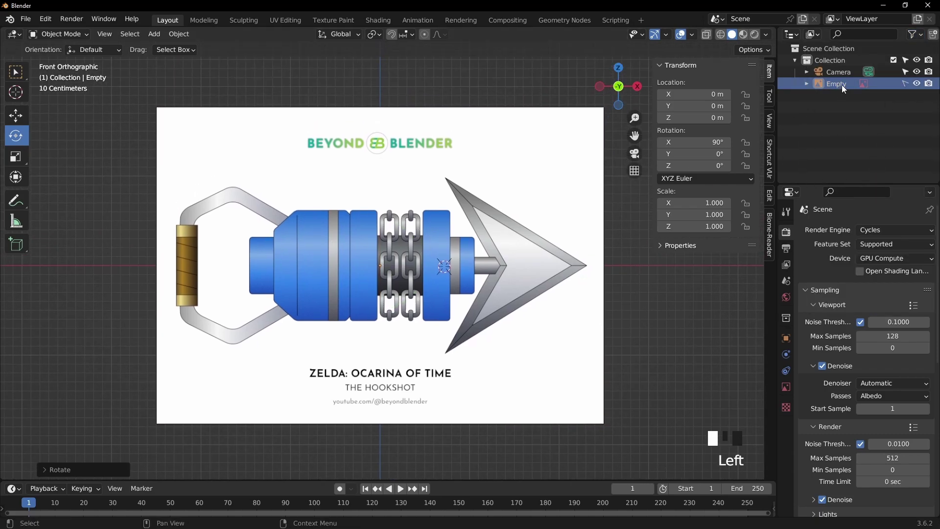
# In the Empty's data properties, disable Show In Perspective and set image Opacity to 0.25
pyautogui.click(791, 388)
pyautogui.click(912, 303)
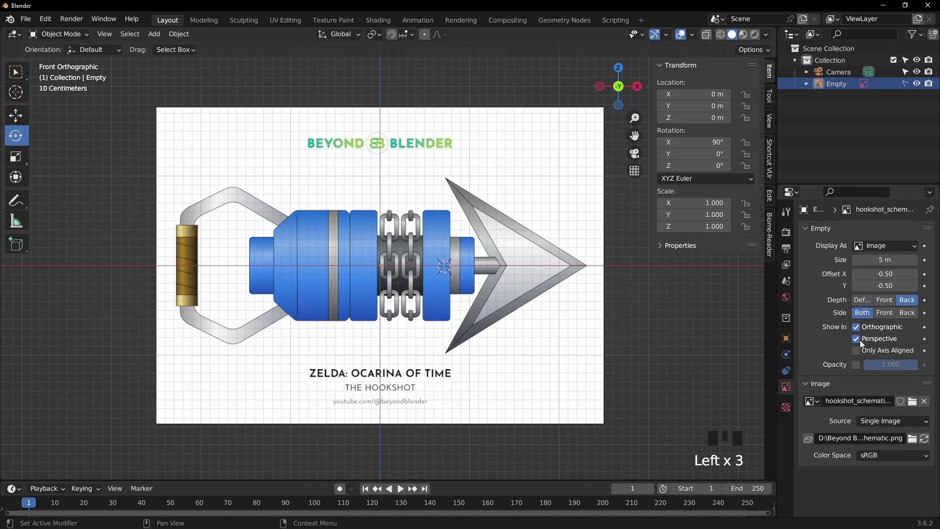
pyautogui.click(859, 341)
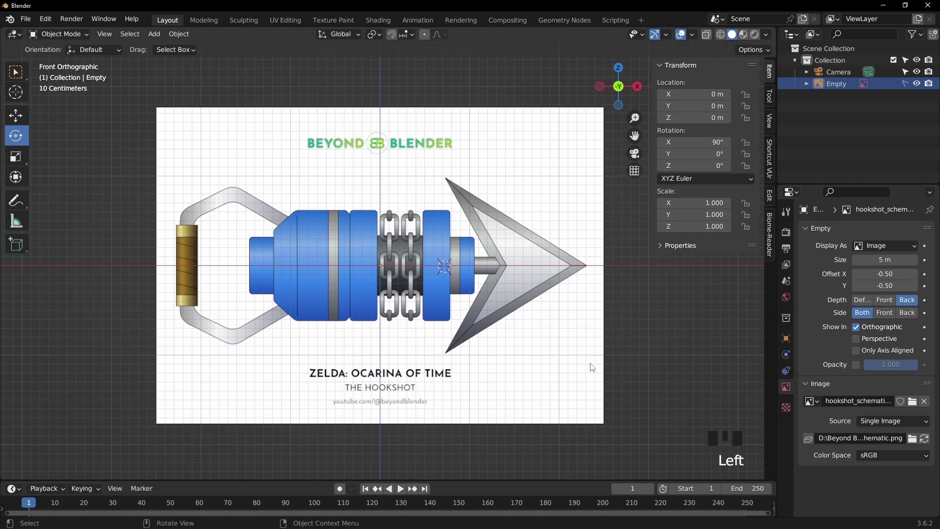
pyautogui.moveTo(576, 267); pyautogui.dragTo(539, 282)
pyautogui.press('KP_1')
pyautogui.scroll(-3)
pyautogui.moveTo(433, 239); pyautogui.dragTo(859, 369)
pyautogui.click(859, 369)
pyautogui.moveTo(896, 366); pyautogui.dragTo(693, 319)
pyautogui.scroll(3)
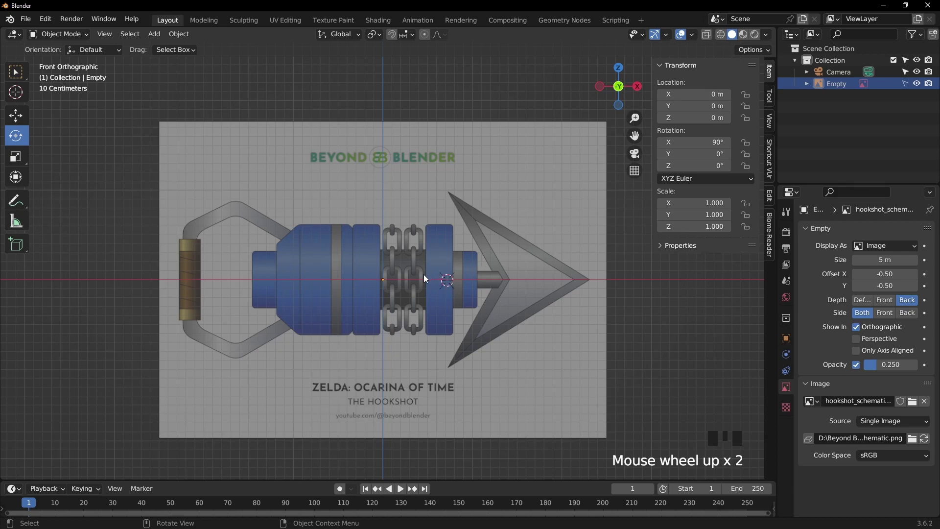
# Snap the 3D cursor to the world origin and zoom in on the hookshot's base
pyautogui.press('shift+s')
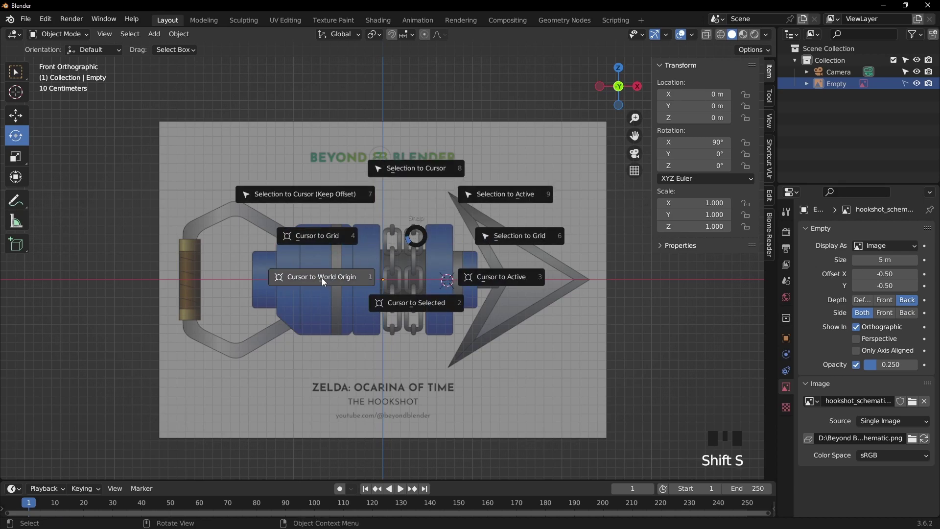
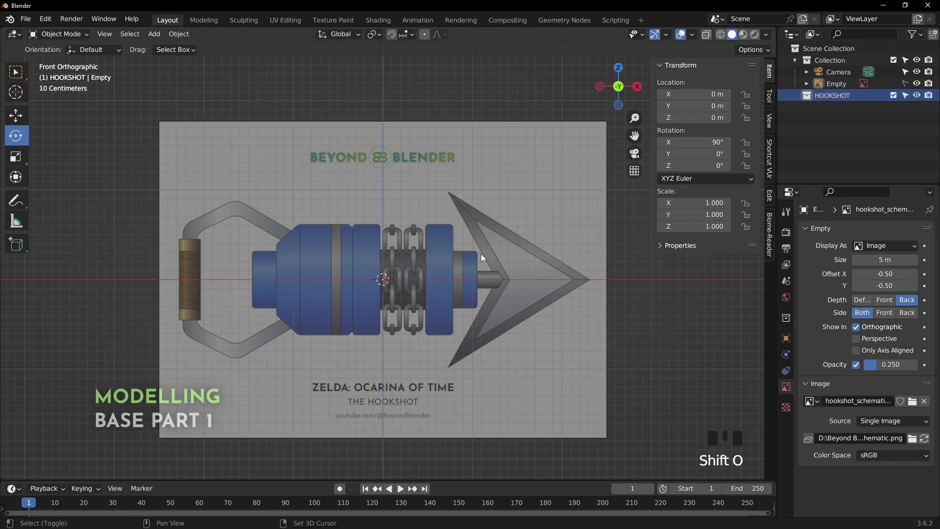
pyautogui.scroll(3)
pyautogui.moveTo(485, 252); pyautogui.dragTo(324, 245)
pyautogui.scroll(3)
pyautogui.moveTo(373, 232); pyautogui.dragTo(416, 262)
# Add a cylinder mesh and rotate it -90° on Y so it lies sideways
pyautogui.press('shift+a')
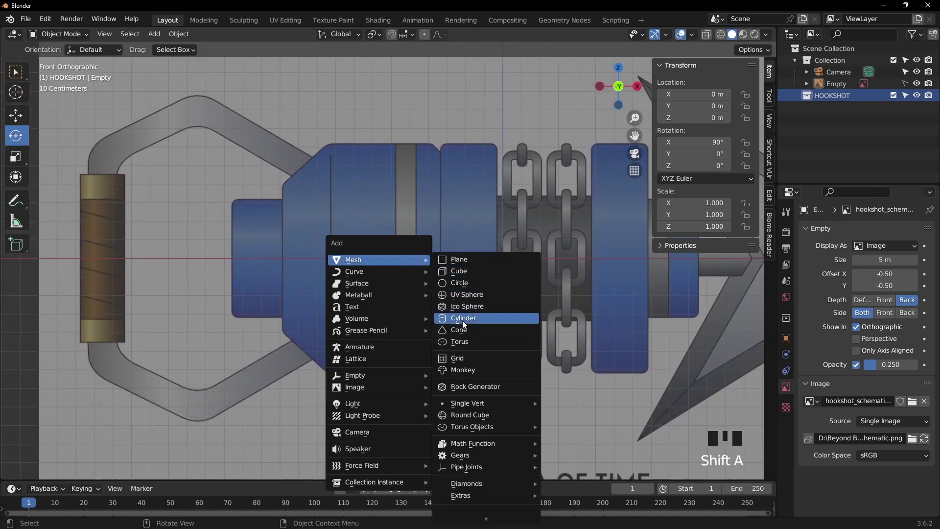
pyautogui.moveTo(84, 470); pyautogui.dragTo(414, 230)
pyautogui.scroll(-3)
pyautogui.moveTo(470, 246); pyautogui.dragTo(414, 220)
pyautogui.click(415, 220)
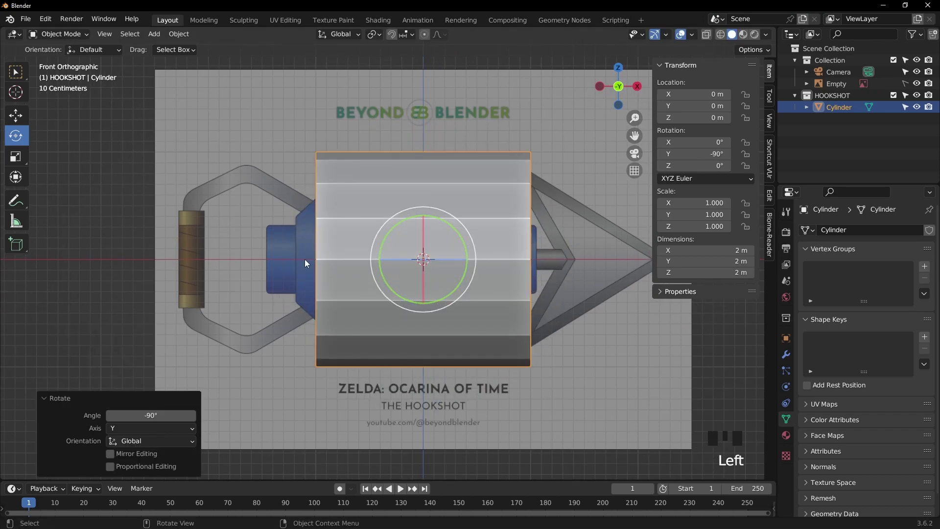
# Move the cylinder along X over the large blue body section and scale it down to fit
pyautogui.moveTo(18, 74); pyautogui.dragTo(616, 152)
pyautogui.scroll(3)
pyautogui.click(489, 262)
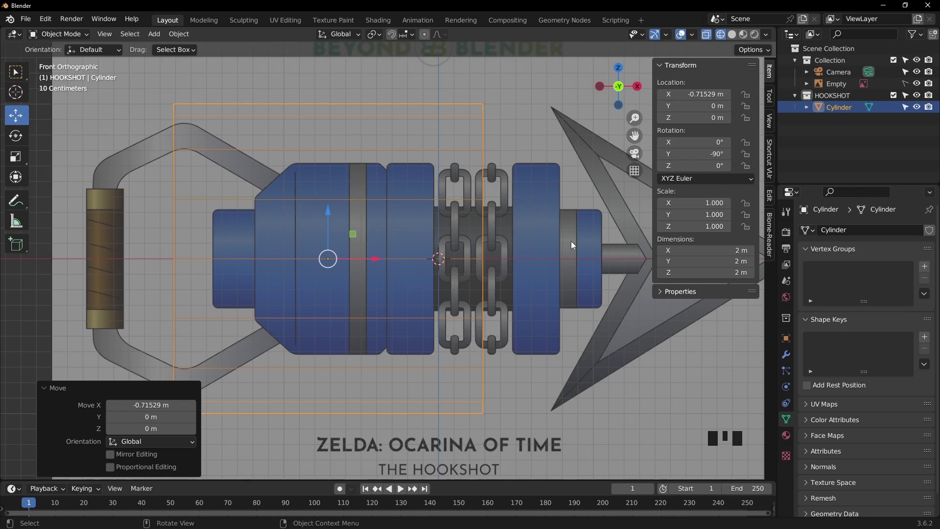
pyautogui.press('s')
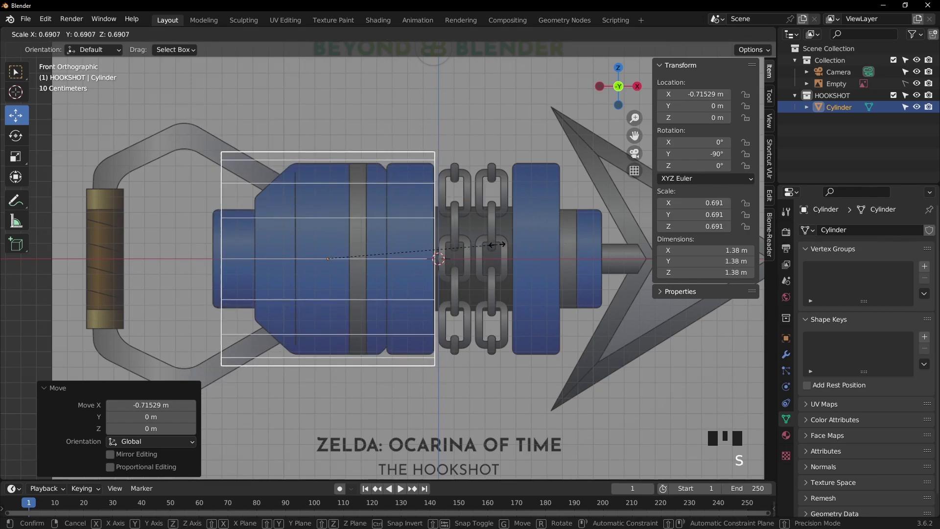
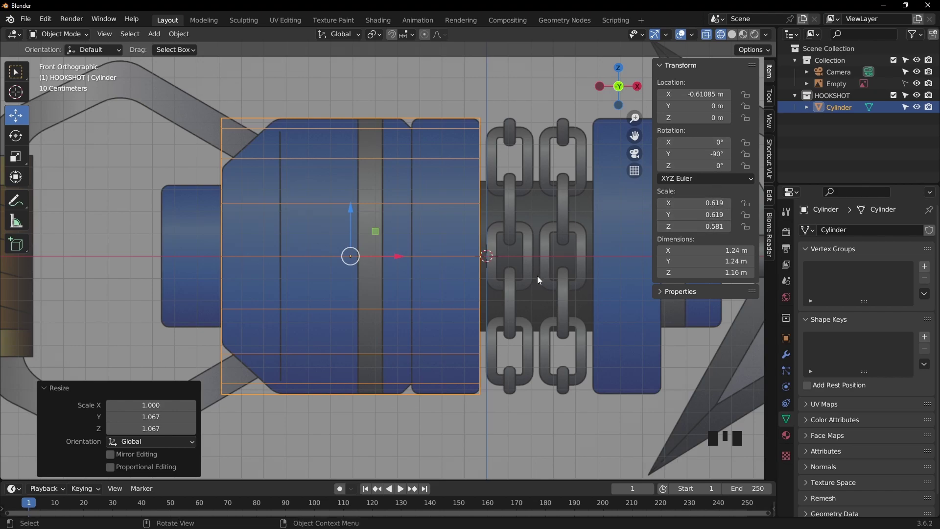
# Apply the cylinder's scale and rotation so it reads 1.0 scale and 0° rotation
pyautogui.press('ctrl+a')
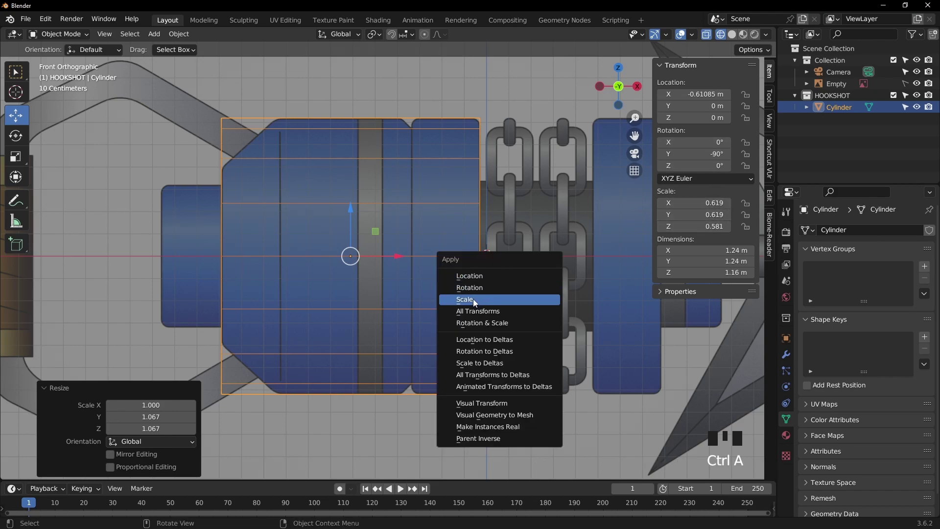
pyautogui.press('ctrl+a')
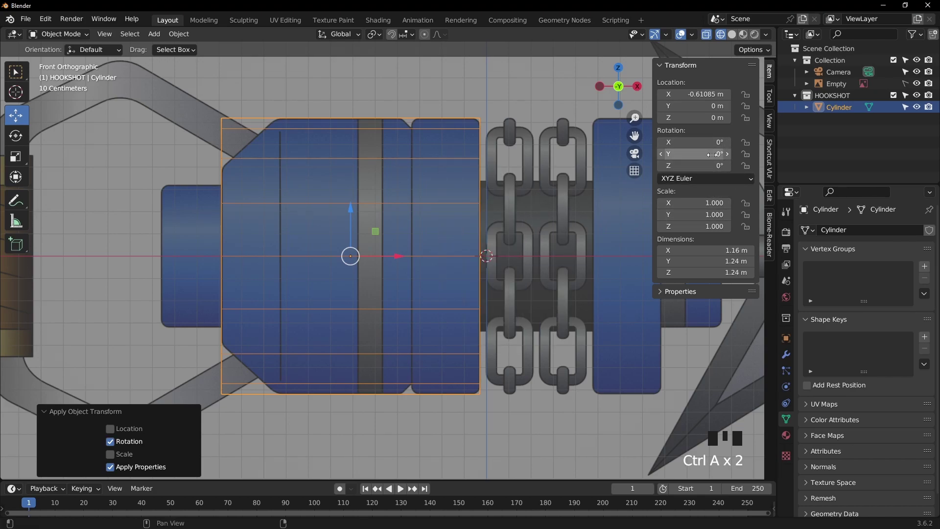
pyautogui.scroll(-3)
pyautogui.scroll(3)
# In Edit Mode, add three loop cuts and slide them to the grey band and section edges
pyautogui.press('Tab')
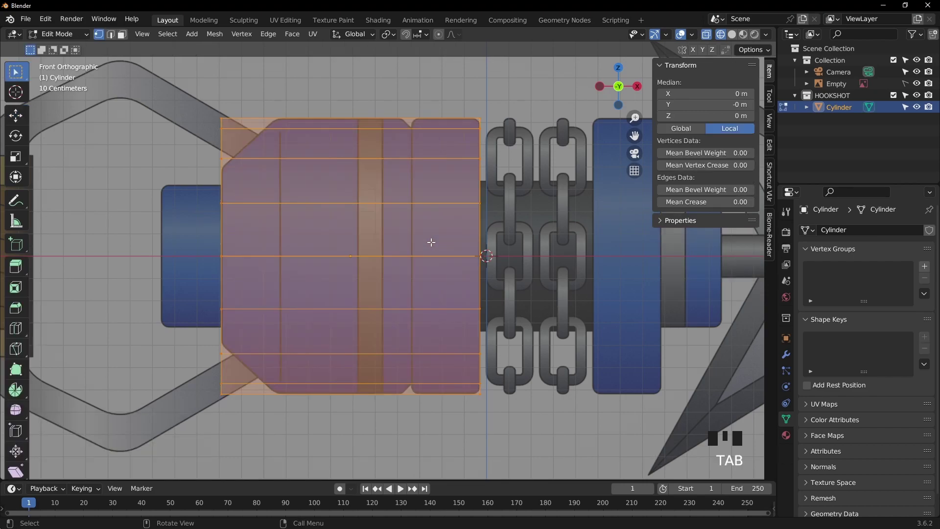
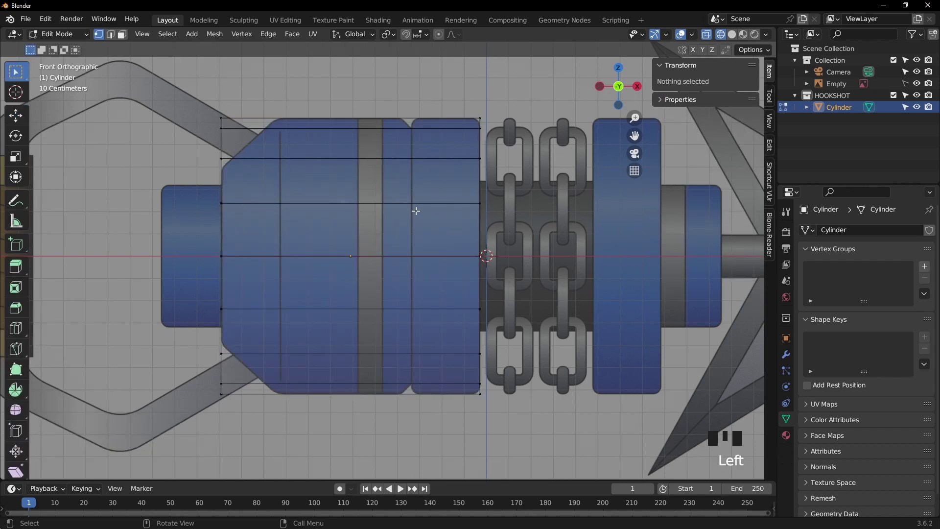
pyautogui.press('ctrl+r')
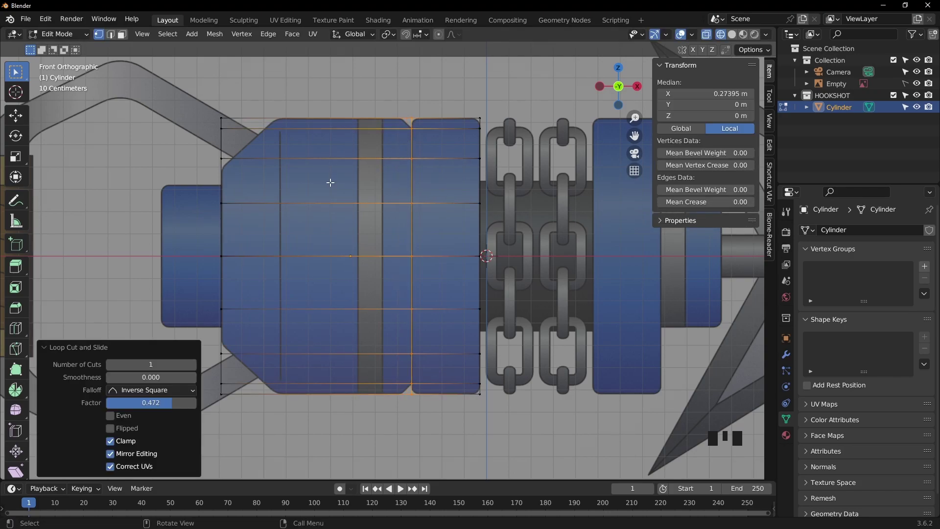
pyautogui.press('ctrl+r')
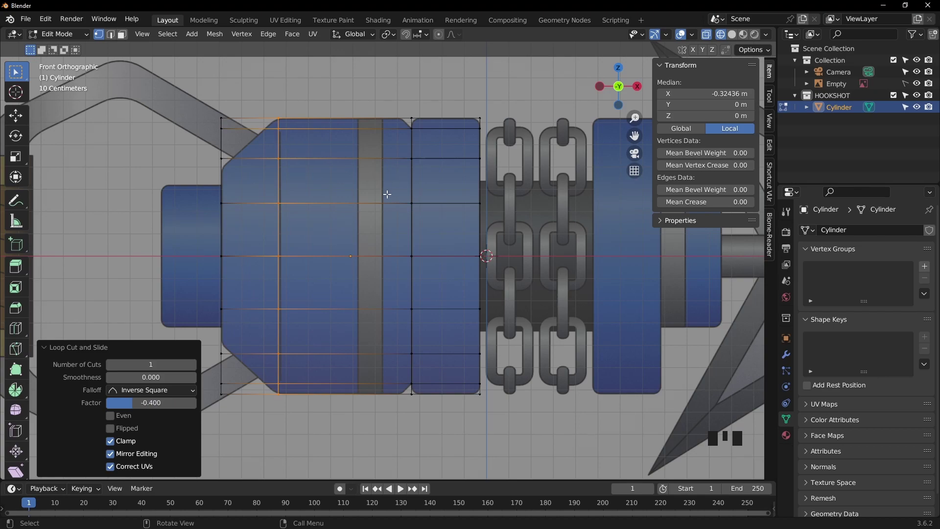
pyautogui.press('ctrl+r')
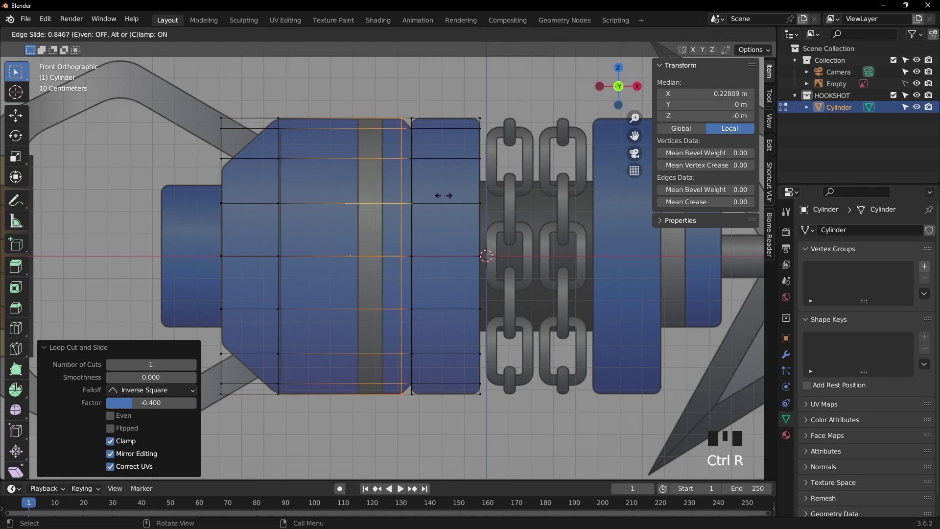
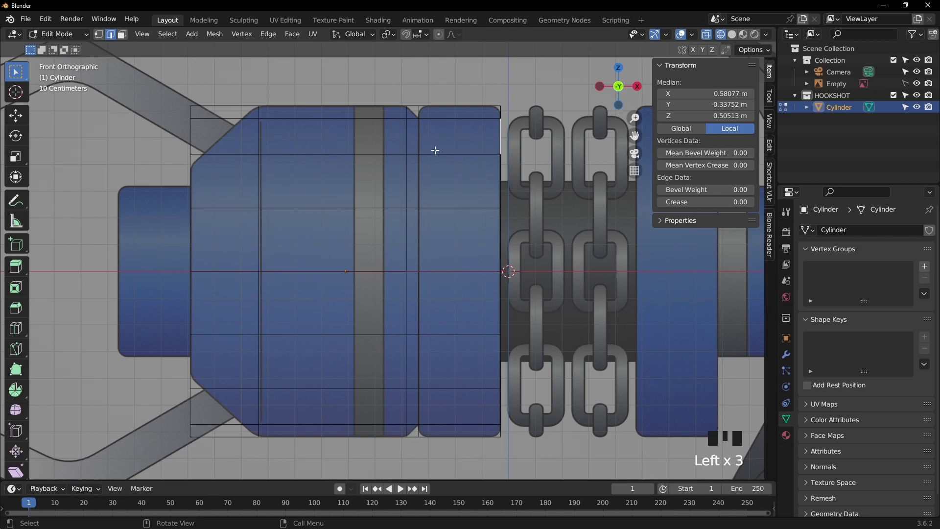
# Select the leftmost edge ring and scale it to about 0.75 to taper that end
pyautogui.moveTo(113, 39); pyautogui.dragTo(189, 133)
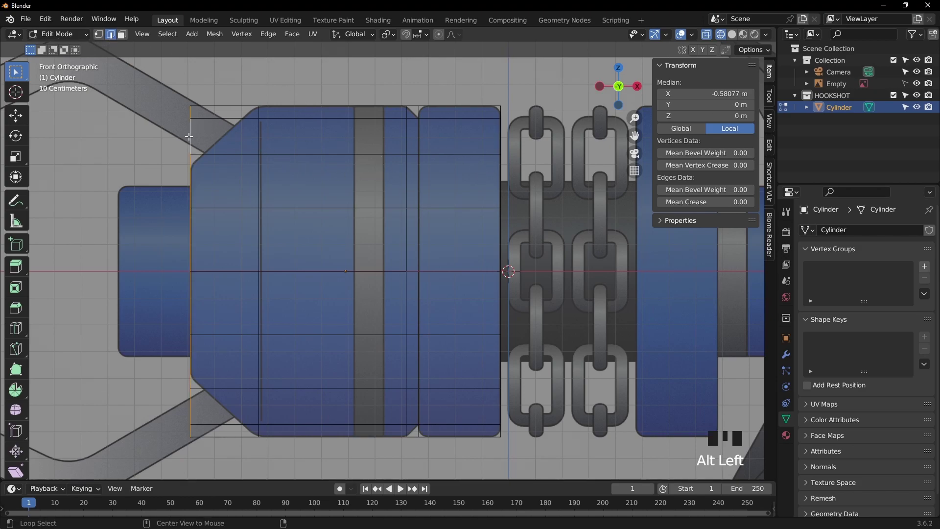
pyautogui.press('s')
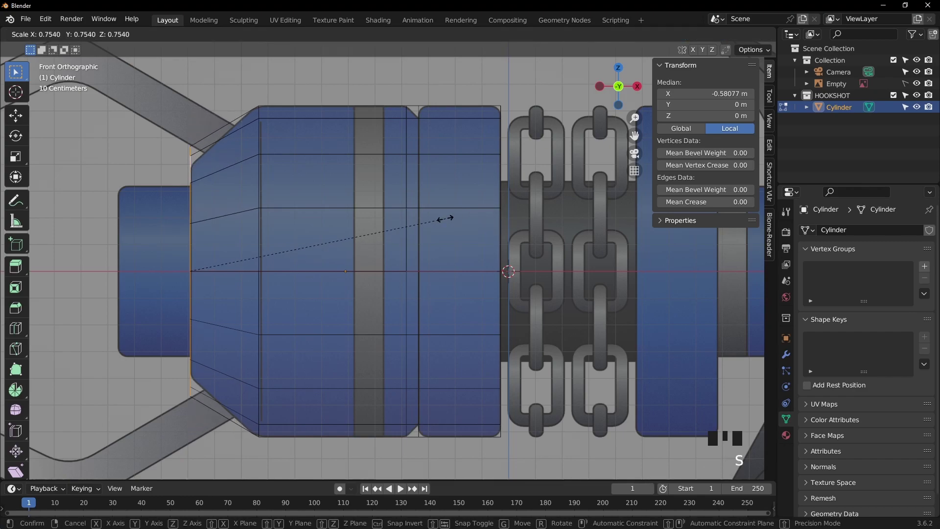
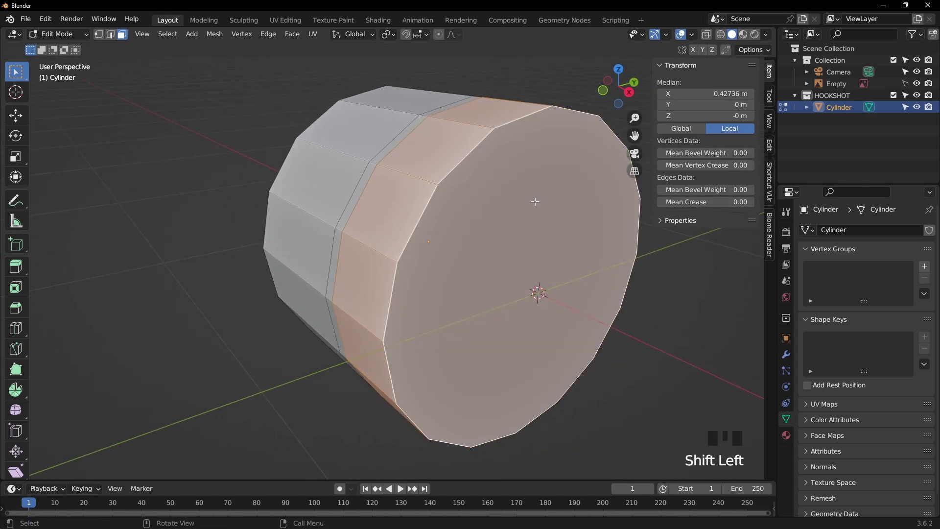
# Separate the selected end section into its own object Cylinder.001 and reposition it
pyautogui.press('p')
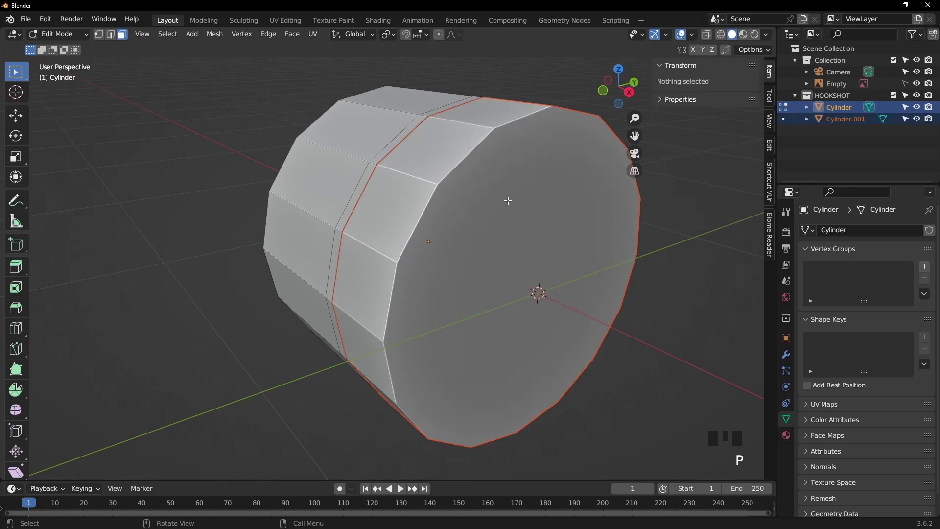
pyautogui.press('Tab')
pyautogui.click(484, 183)
pyautogui.press('g')
pyautogui.click(361, 128)
pyautogui.press('g')
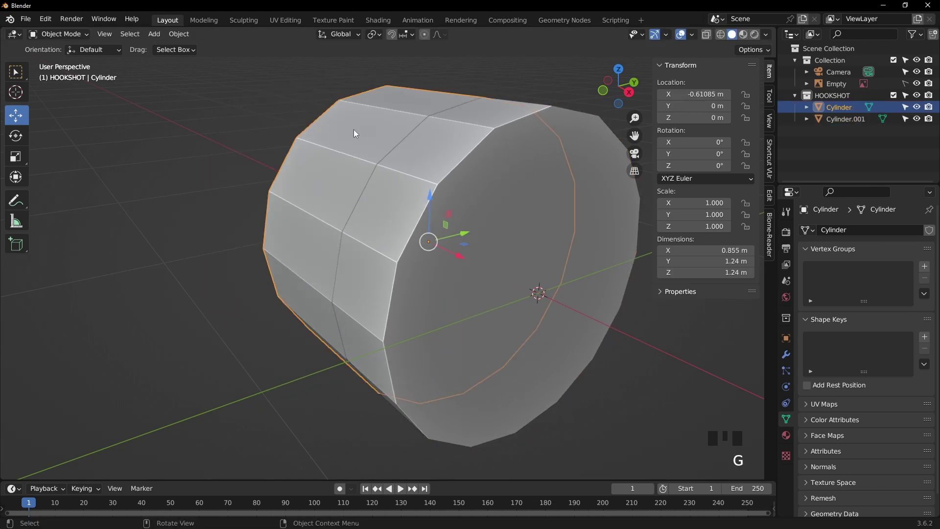
pyautogui.click(358, 132)
# Switch to front orthographic view with X-ray so the reference shows through the cylinder
pyautogui.press('KP_1')
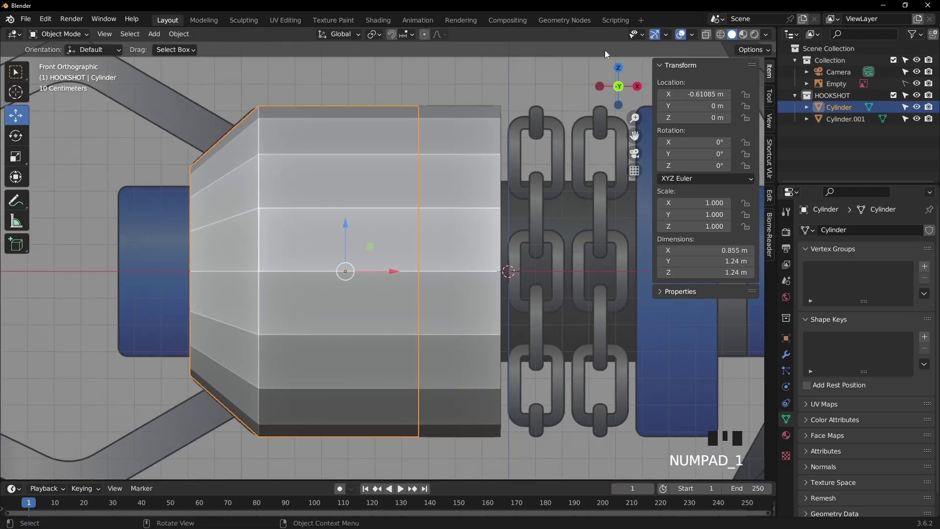
pyautogui.click(723, 38)
pyautogui.moveTo(528, 148); pyautogui.dragTo(307, 135)
pyautogui.press('Tab')
# Scale the cylinder's right end edge loop to 0.922 and return to solid shading
pyautogui.press('2')
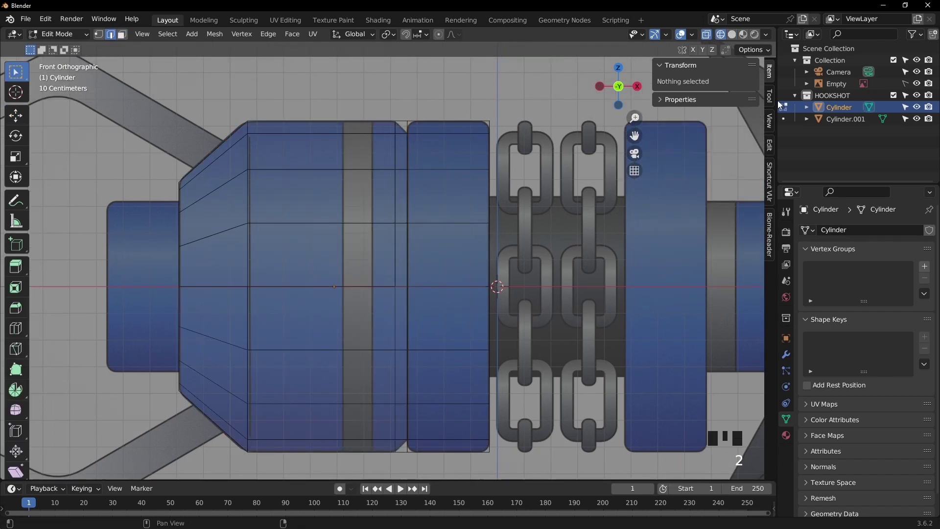
pyautogui.click(920, 121)
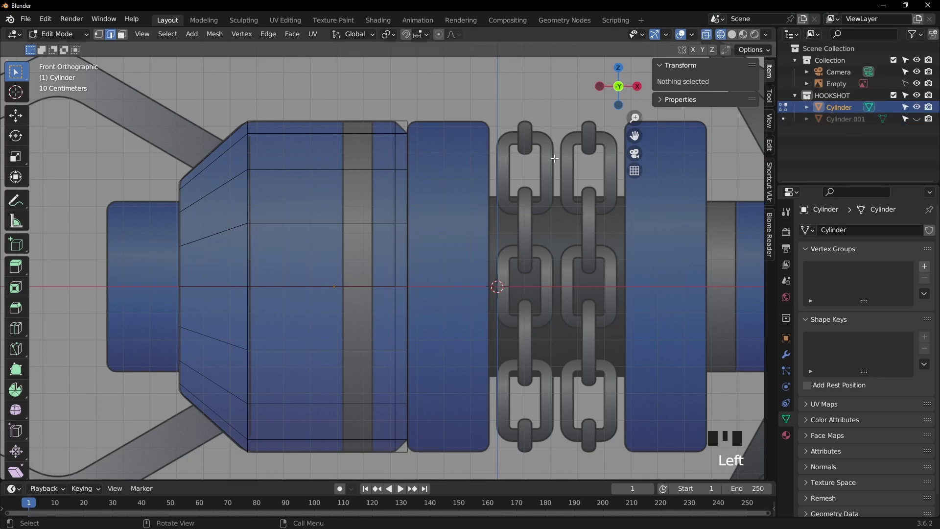
pyautogui.click(409, 145)
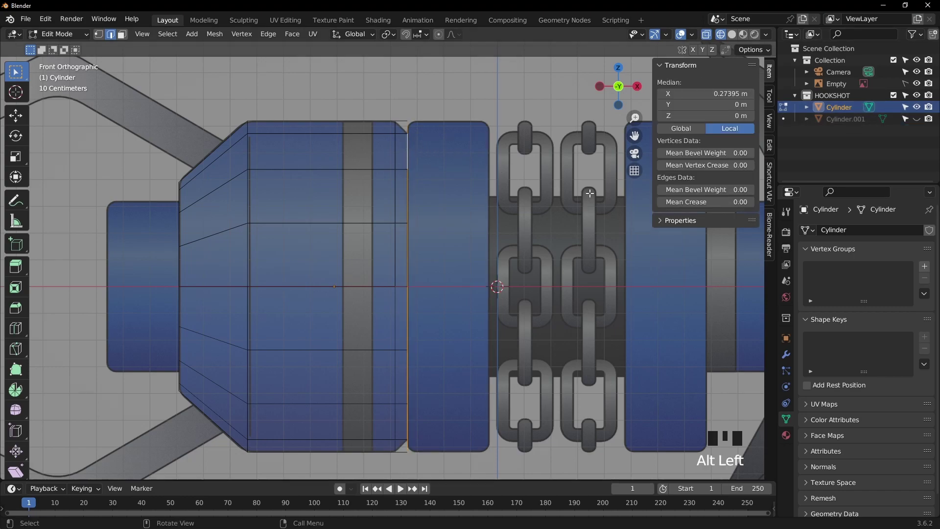
pyautogui.press('s')
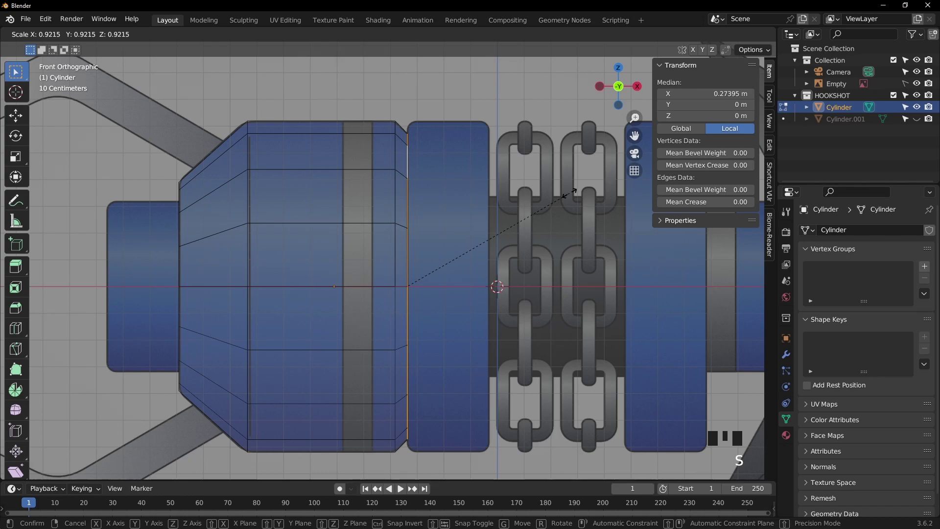
pyautogui.press('z')
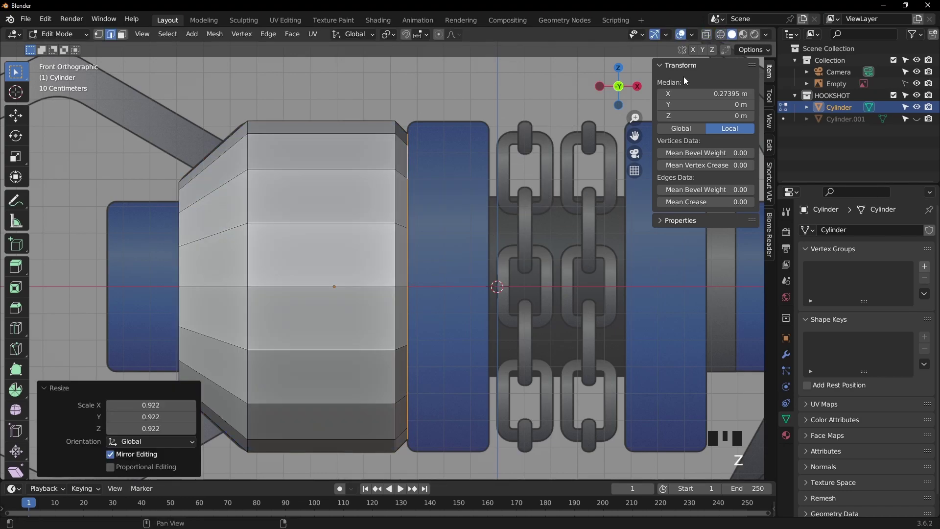
# Orbit to inspect the tapered open end, fill it, then return to front view
pyautogui.moveTo(536, 169); pyautogui.dragTo(486, 188)
pyautogui.scroll(-3)
pyautogui.moveTo(504, 201); pyautogui.dragTo(535, 206)
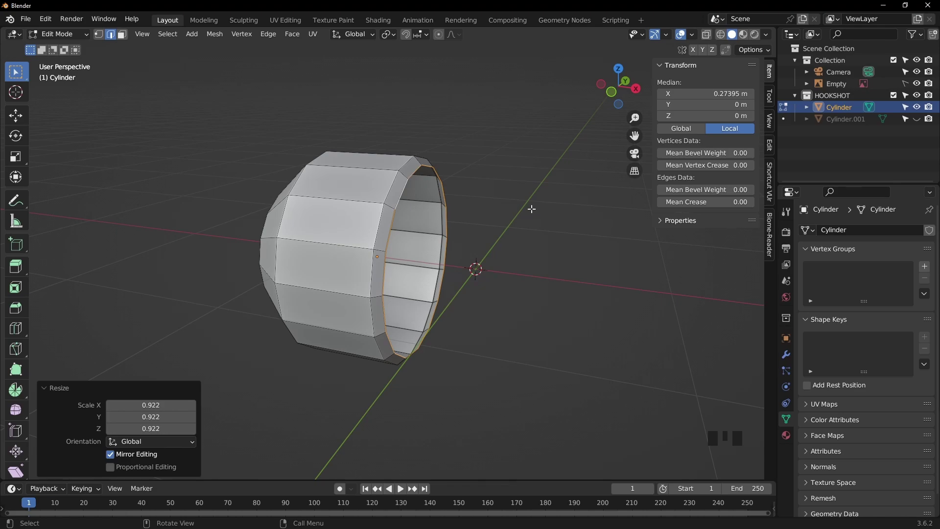
pyautogui.press('f')
pyautogui.click(499, 147)
pyautogui.moveTo(401, 183); pyautogui.dragTo(474, 174)
pyautogui.press('KP_1')
pyautogui.press('Tab')
# Turn X-ray back on and zoom in on the cone shoulder's top corner
pyautogui.scroll(3)
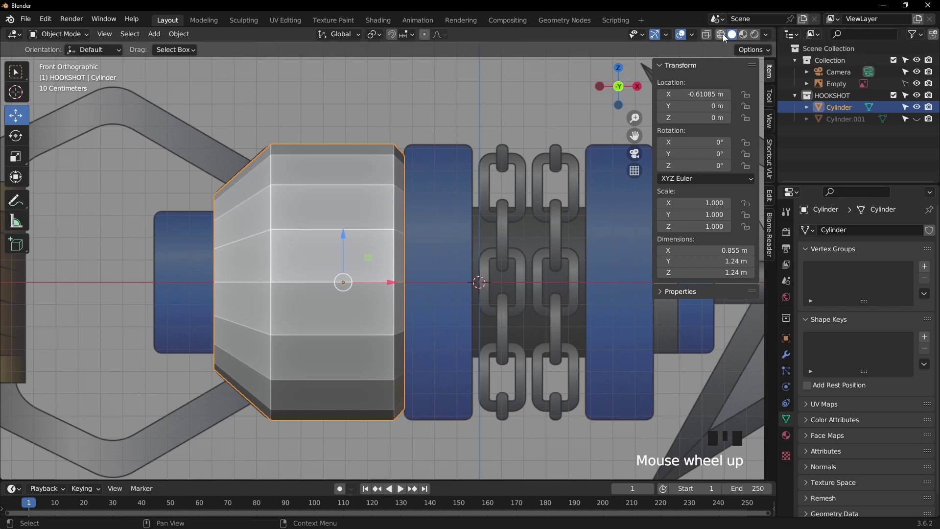
pyautogui.click(720, 36)
pyautogui.click(468, 109)
pyautogui.moveTo(397, 138); pyautogui.dragTo(361, 155)
pyautogui.scroll(3)
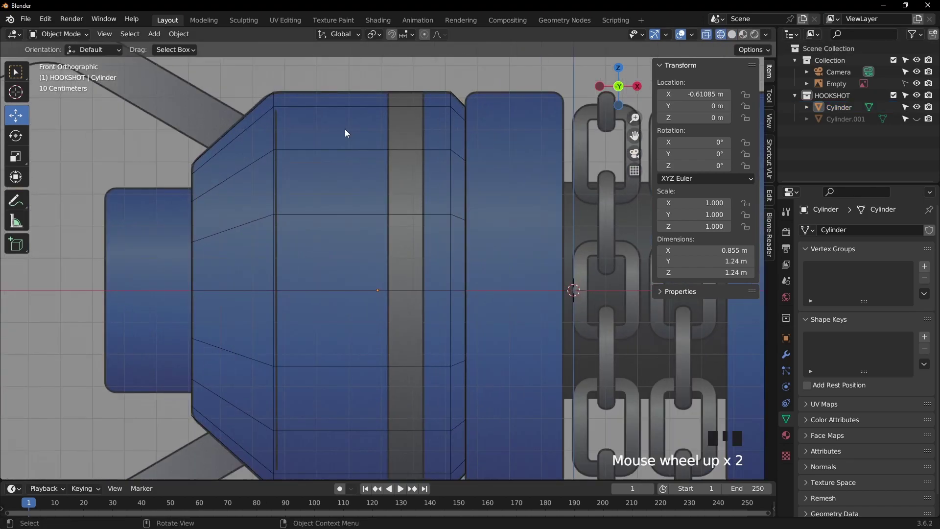
pyautogui.moveTo(296, 103); pyautogui.dragTo(393, 218)
pyautogui.scroll(3)
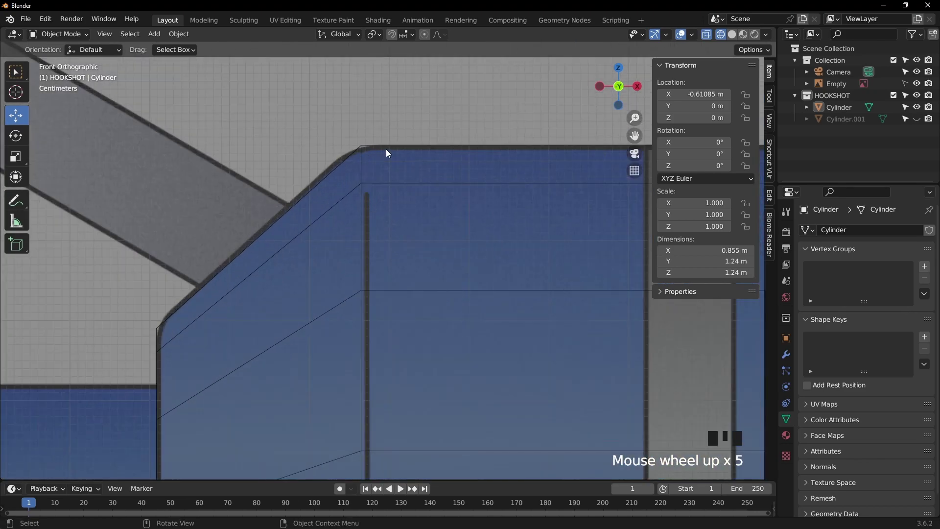
pyautogui.scroll(-3)
# Select the cone shoulder edge loop and bevel it with 2 segments
pyautogui.click(365, 181)
pyautogui.scroll(-3)
pyautogui.moveTo(483, 240); pyautogui.dragTo(487, 187)
pyautogui.press('KP_1')
pyautogui.moveTo(444, 167); pyautogui.dragTo(436, 175)
pyautogui.scroll(3)
pyautogui.moveTo(463, 163); pyautogui.dragTo(485, 229)
pyautogui.press('ctrl+b')
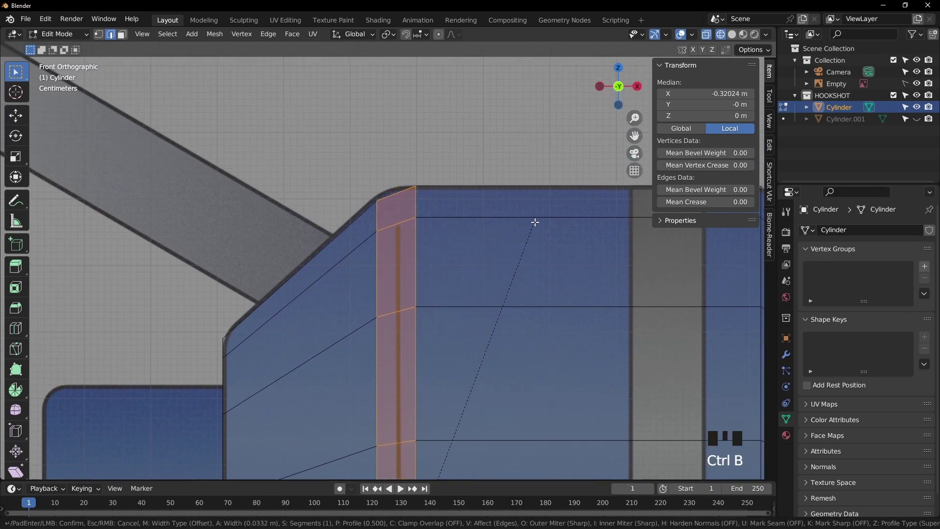
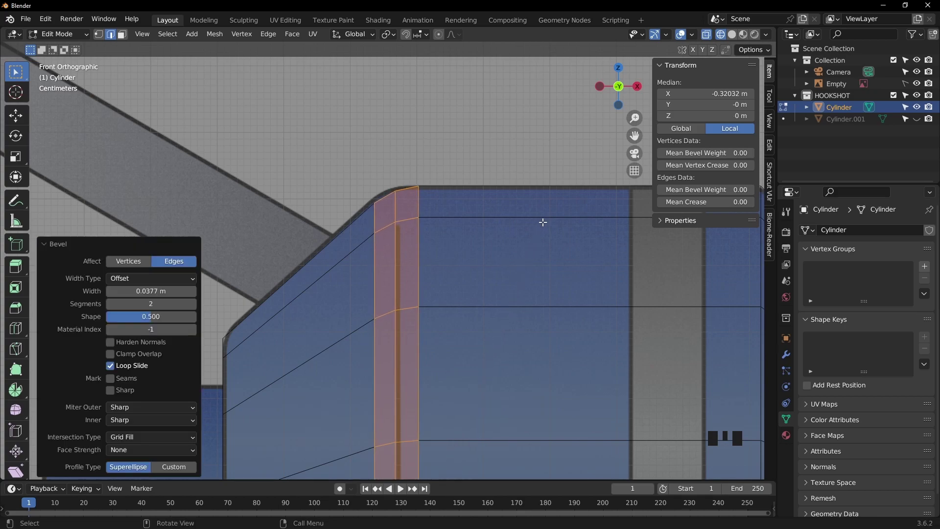
# Back in Object Mode, apply Shade Smooth to the cylinder
pyautogui.press('Tab')
pyautogui.scroll(-3)
pyautogui.click(509, 160)
pyautogui.moveTo(506, 212); pyautogui.dragTo(557, 239)
pyautogui.press('z')
pyautogui.moveTo(541, 238); pyautogui.dragTo(461, 266)
pyautogui.click(462, 267)
pyautogui.moveTo(461, 267); pyautogui.dragTo(442, 260)
pyautogui.moveTo(442, 261); pyautogui.dragTo(785, 359)
pyautogui.click(785, 359)
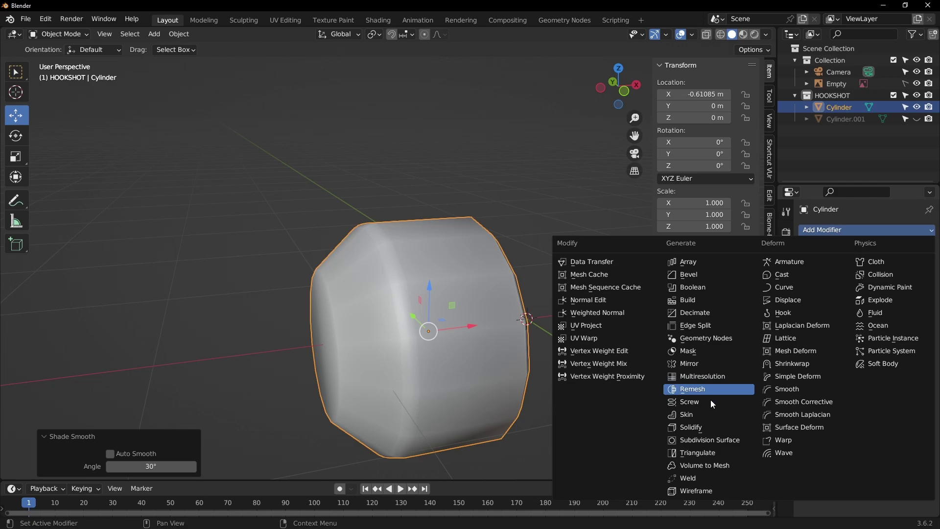
# Add a level-2 Catmull-Clark Subdivision Surface modifier to the cylinder and view it from the front
pyautogui.click(715, 436)
pyautogui.click(918, 281)
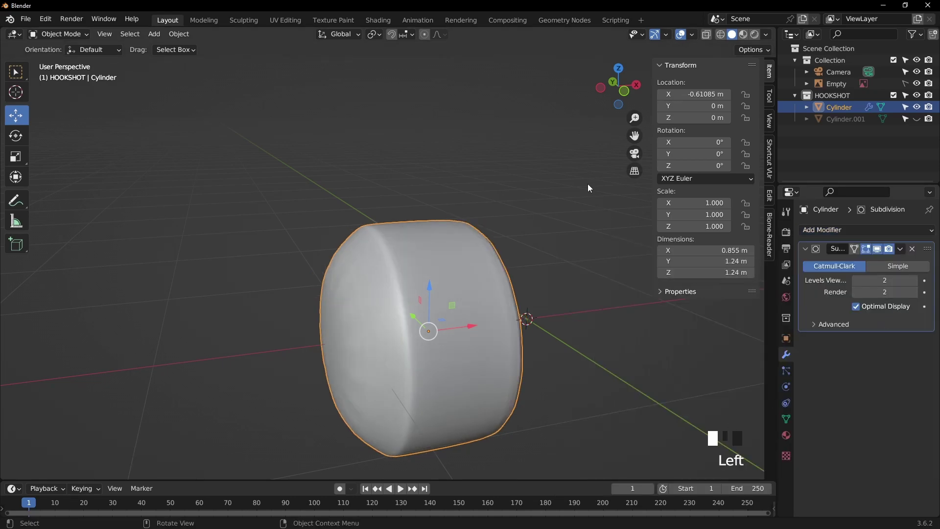
pyautogui.moveTo(562, 210); pyautogui.dragTo(553, 244)
pyautogui.scroll(3)
pyautogui.press('KP_1')
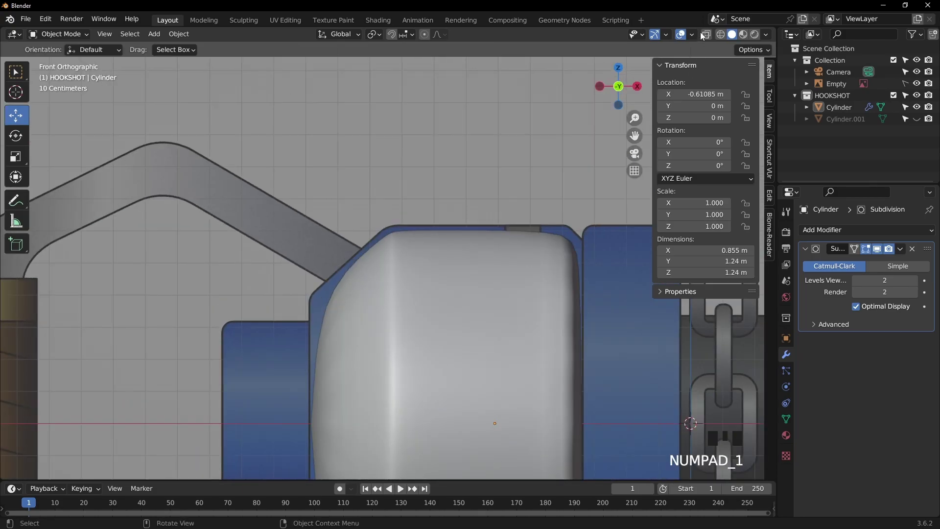
# Turn on X-ray so the cylinder shows see-through over the reference, then select it
pyautogui.click(882, 252)
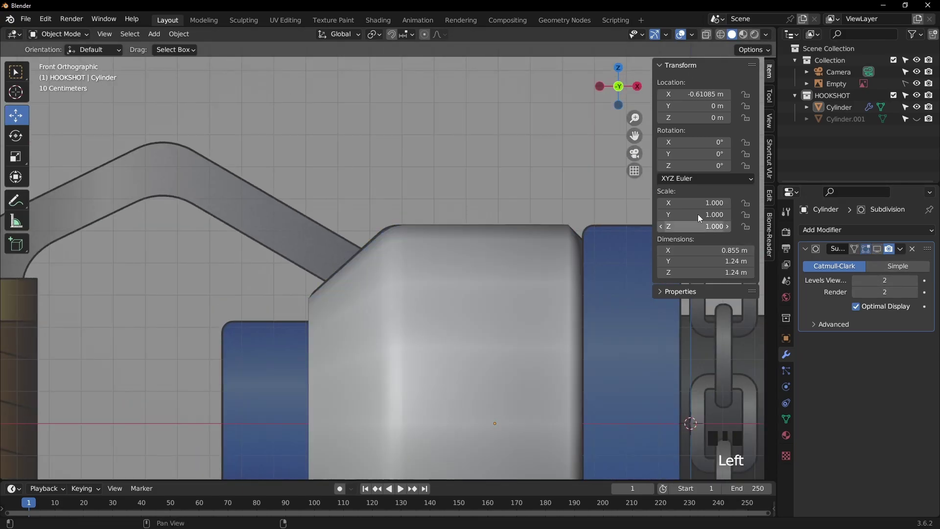
pyautogui.click(723, 37)
pyautogui.moveTo(495, 240); pyautogui.dragTo(491, 197)
pyautogui.scroll(3)
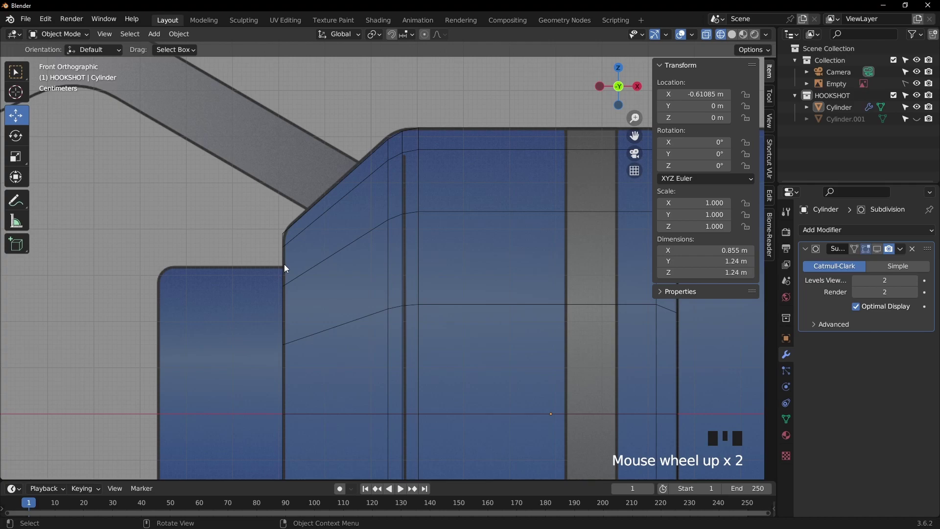
pyautogui.click(288, 266)
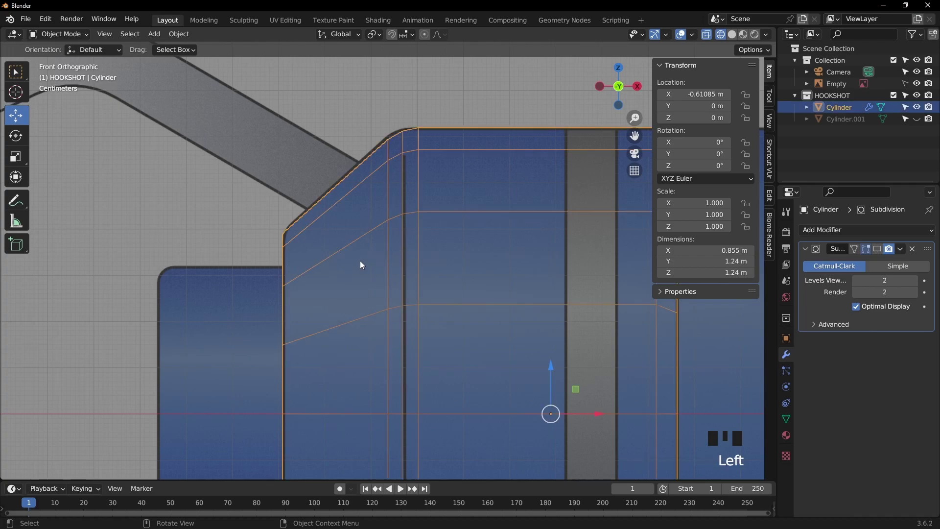
# Enter Edit Mode on the cylinder and select the loop along the cone's left edge
pyautogui.press('Tab')
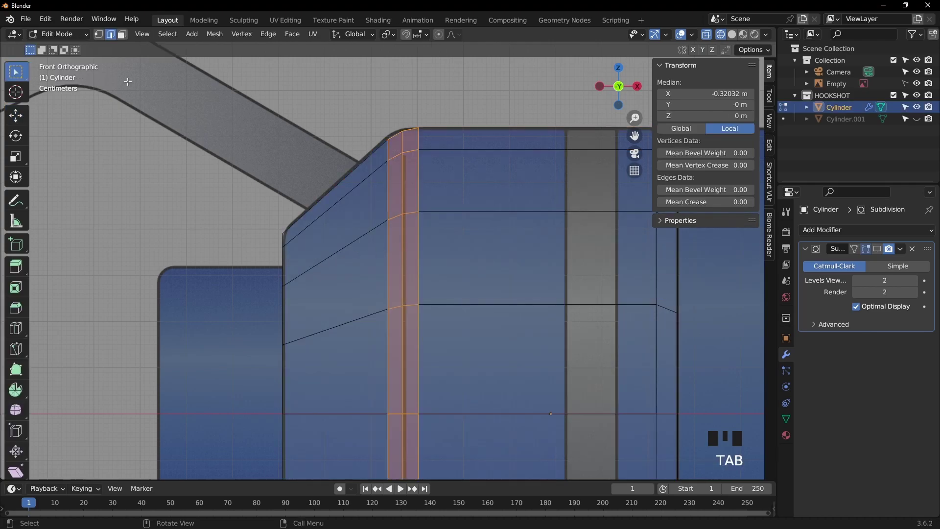
pyautogui.moveTo(111, 35); pyautogui.dragTo(281, 246)
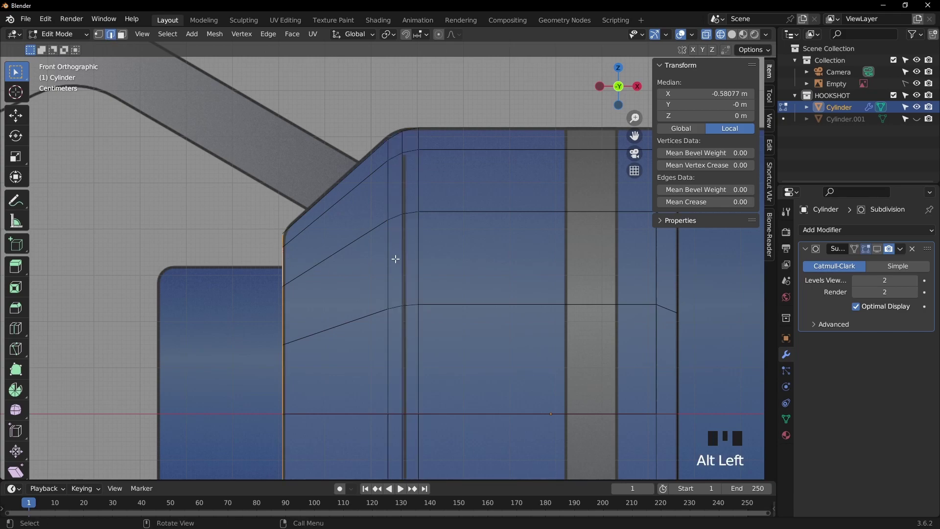
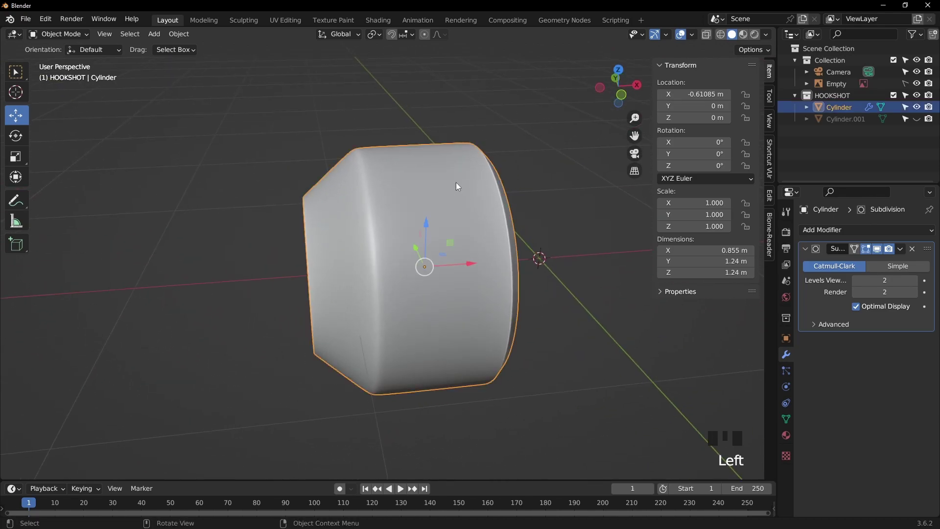
# Inspect the cylinder from the front, enter Edit Mode and select the cone section's bounding loops
pyautogui.press('KP_1')
pyautogui.scroll(3)
pyautogui.moveTo(481, 160); pyautogui.dragTo(390, 245)
pyautogui.scroll(-3)
pyautogui.moveTo(399, 256); pyautogui.dragTo(409, 207)
pyautogui.press('Tab')
pyautogui.click(858, 250)
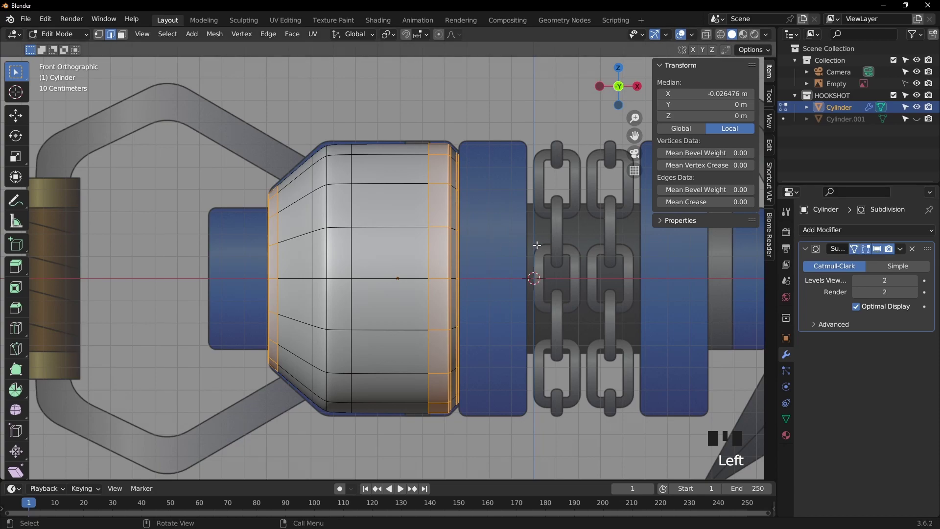
# Scale the cone section's loops to 1.027 on Y and Z only, keeping X, and return to Object Mode
pyautogui.press('3')
pyautogui.press('a')
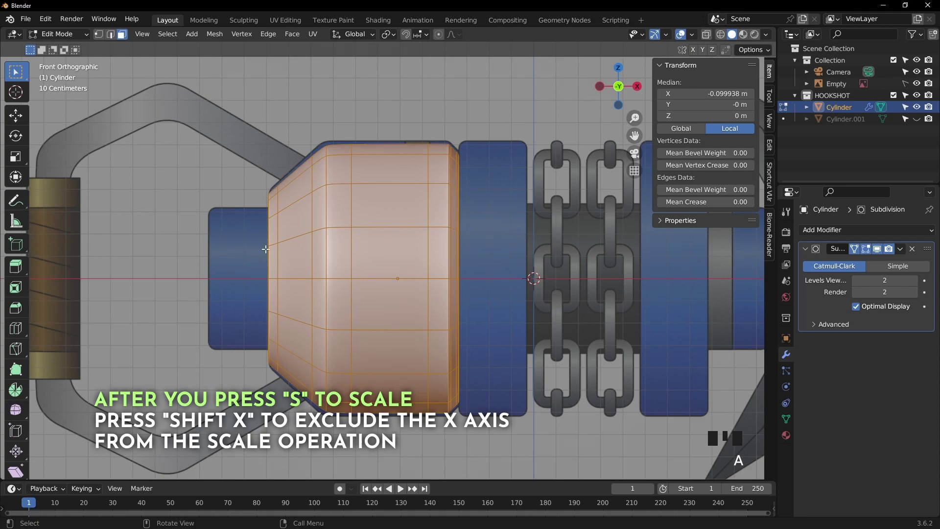
pyautogui.press('s')
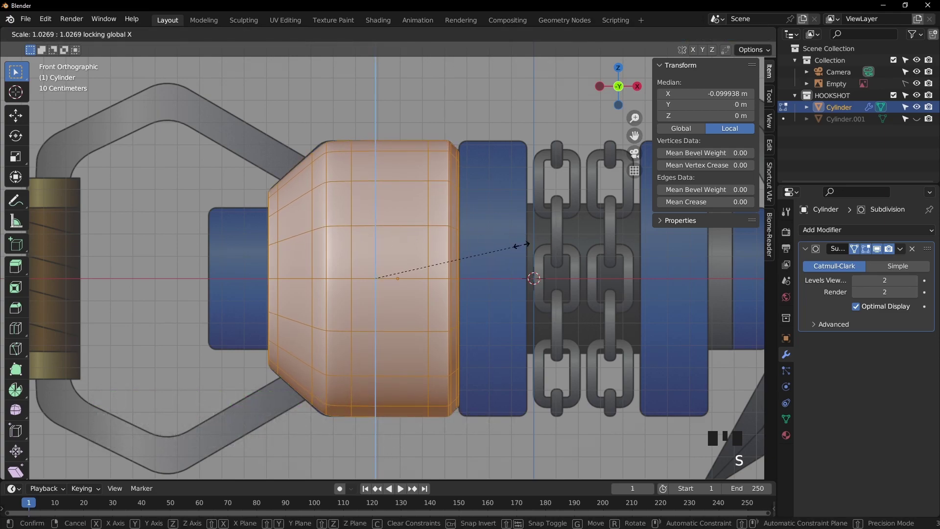
pyautogui.press('Tab')
# Select the main cylinder part and zoom in on its bevelled corner
pyautogui.click(486, 99)
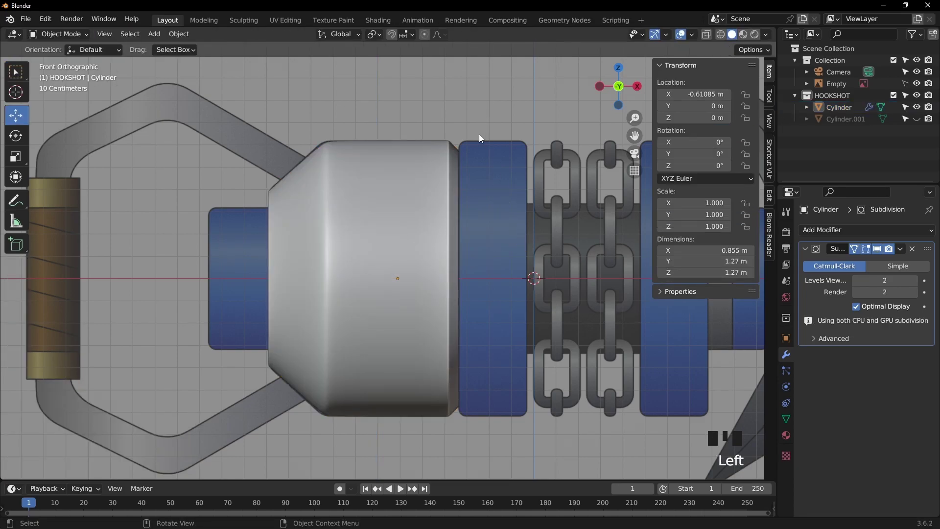
pyautogui.scroll(3)
pyautogui.moveTo(430, 142); pyautogui.dragTo(459, 265)
pyautogui.scroll(3)
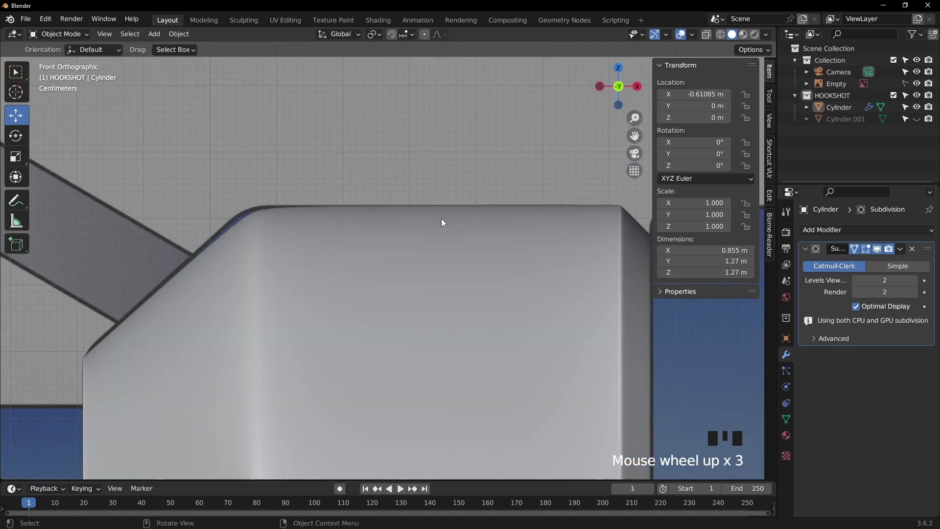
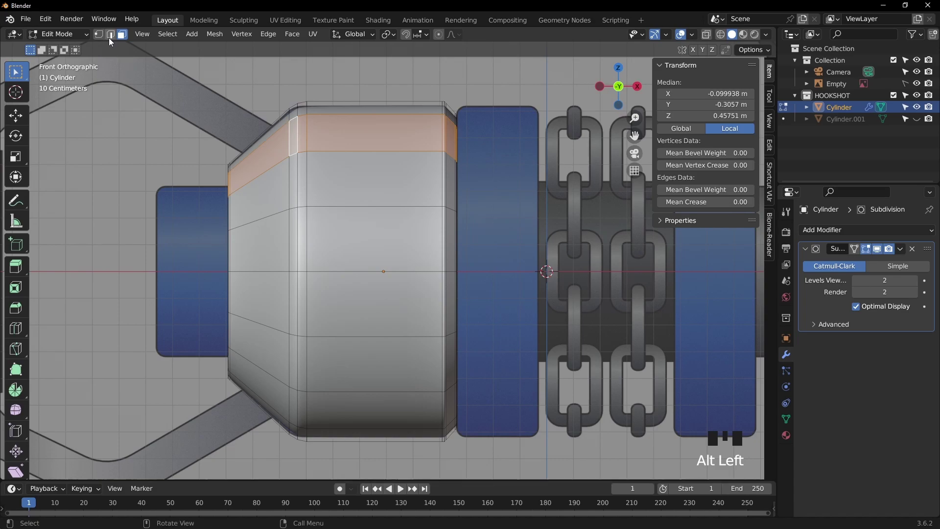
# In edge mode, select a vertical loop near the cone shoulder and slide it about -1.3 cm along X
pyautogui.moveTo(113, 37); pyautogui.dragTo(285, 75)
pyautogui.click(298, 126)
pyautogui.click(290, 133)
pyautogui.click(308, 129)
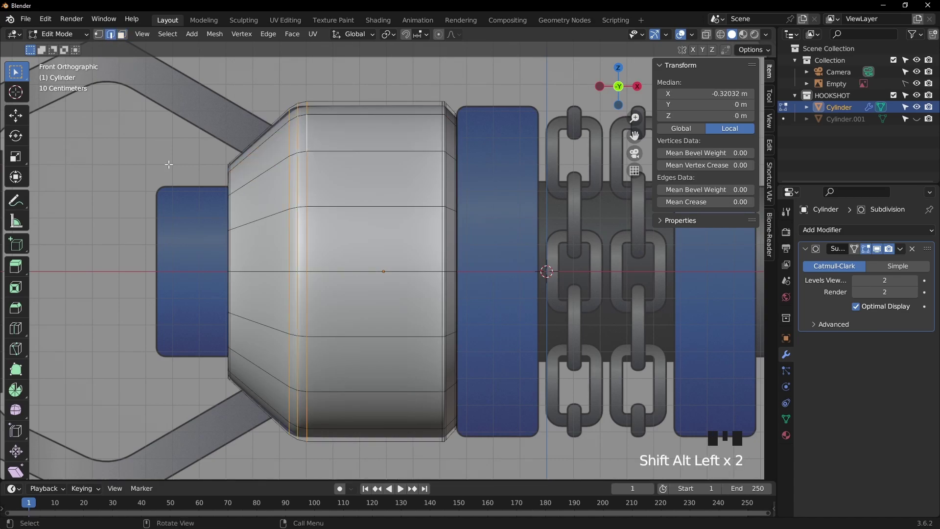
pyautogui.moveTo(20, 112); pyautogui.dragTo(342, 273)
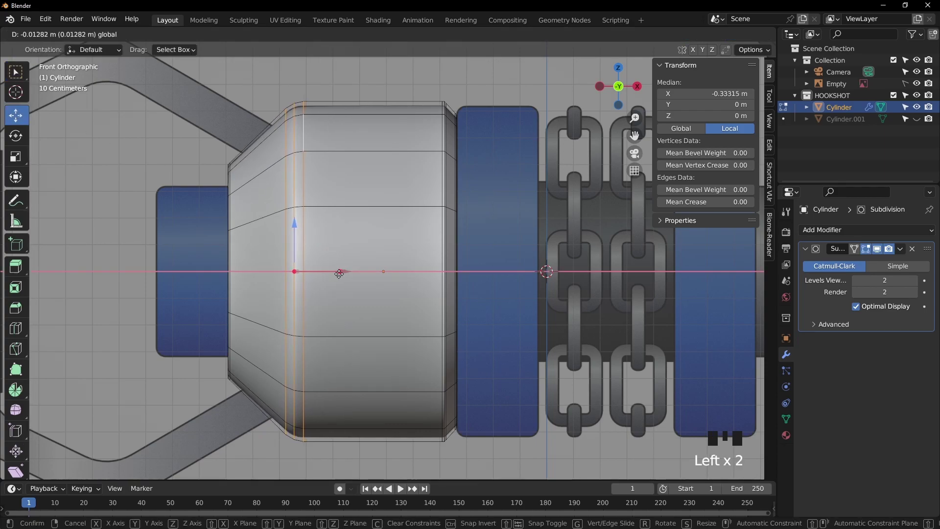
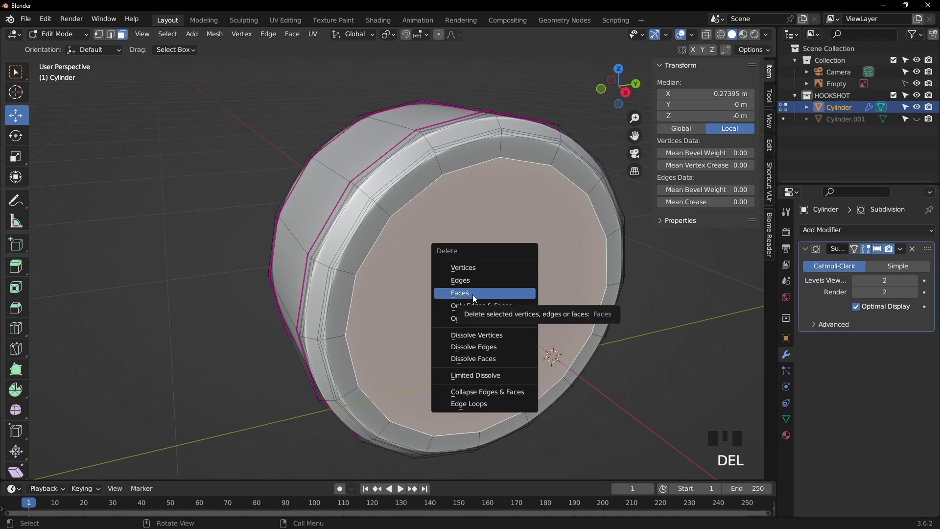
# Delete the cylinder's end cap faces, leaving an open ring, and look inside the rim
pyautogui.moveTo(394, 203); pyautogui.dragTo(479, 205)
pyautogui.scroll(3)
pyautogui.moveTo(498, 187); pyautogui.dragTo(416, 219)
pyautogui.scroll(3)
pyautogui.moveTo(400, 206); pyautogui.dragTo(365, 216)
# Add a loop cut just inside the cylinder's inner rim
pyautogui.press('ctrl+r')
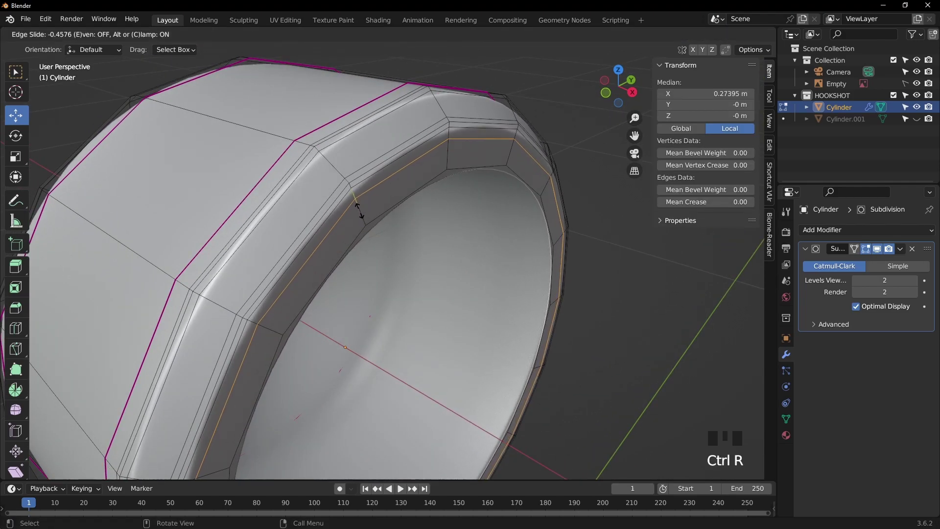
pyautogui.press('ctrl+r')
pyautogui.press('ctrl+r')
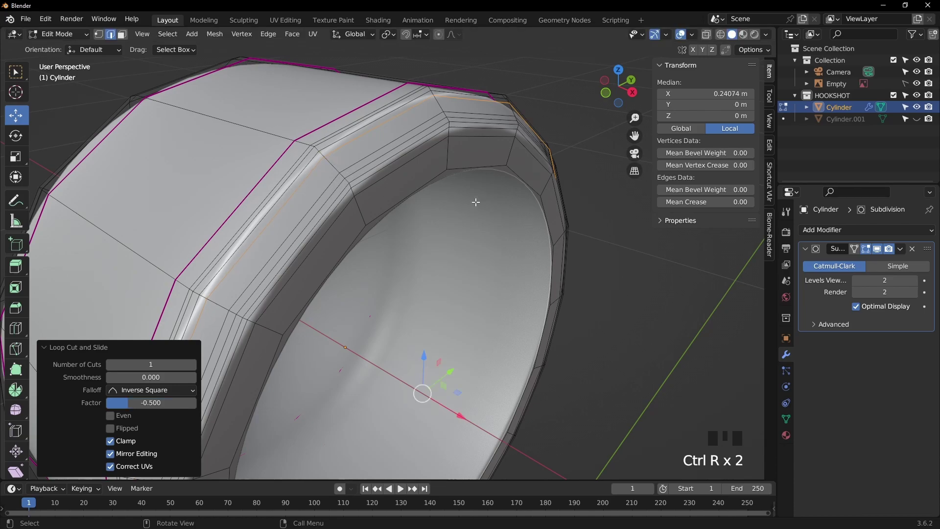
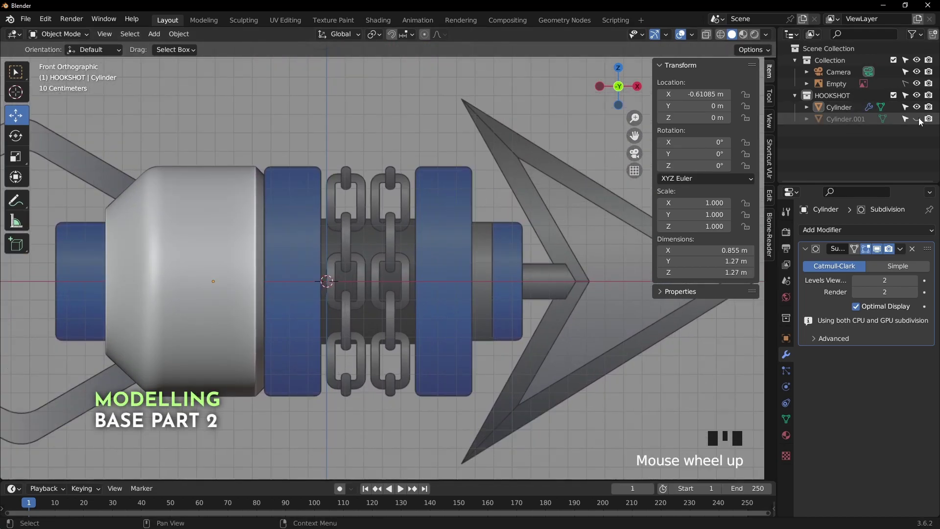
# Hide the main cylinder, show Cylinder.001 and select it on its own
pyautogui.click(922, 120)
pyautogui.click(308, 247)
pyautogui.moveTo(444, 202); pyautogui.dragTo(920, 107)
pyautogui.click(920, 108)
pyautogui.moveTo(450, 182); pyautogui.dragTo(424, 217)
# Enter Edit Mode on Cylinder.001 in edge mode with the selection cleared
pyautogui.press('Tab')
pyautogui.press('2')
pyautogui.click(341, 212)
pyautogui.press('f')
pyautogui.click(504, 169)
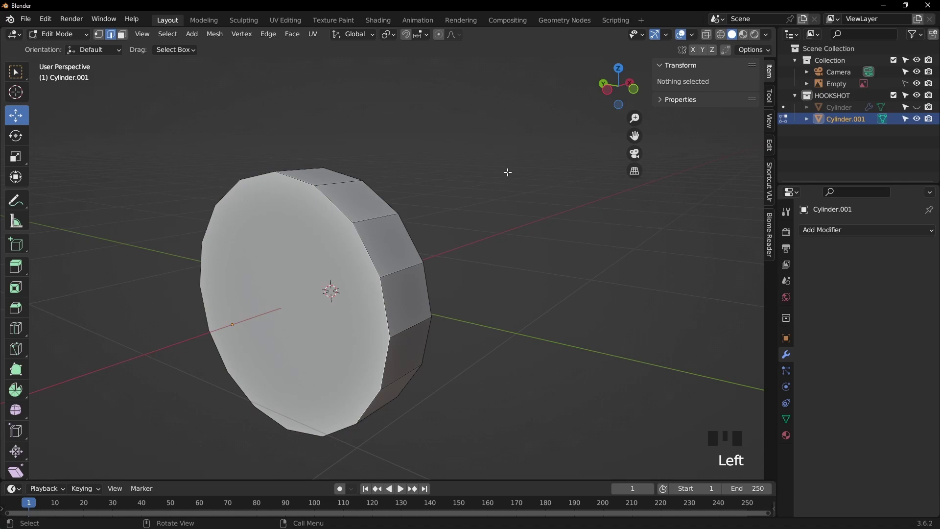
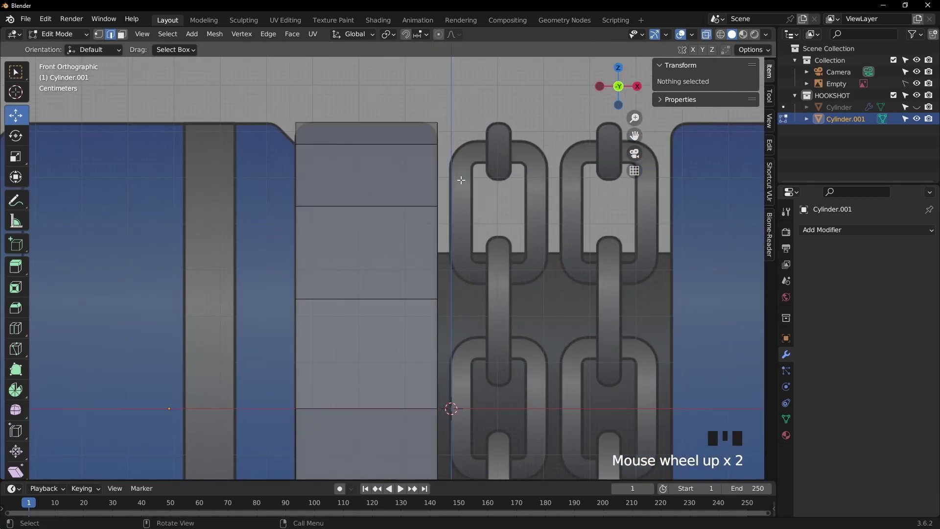
# Select both side edge loops of Cylinder.001 and bevel them with Ctrl+B
pyautogui.click(113, 36)
pyautogui.click(439, 170)
pyautogui.press('ctrl+b')
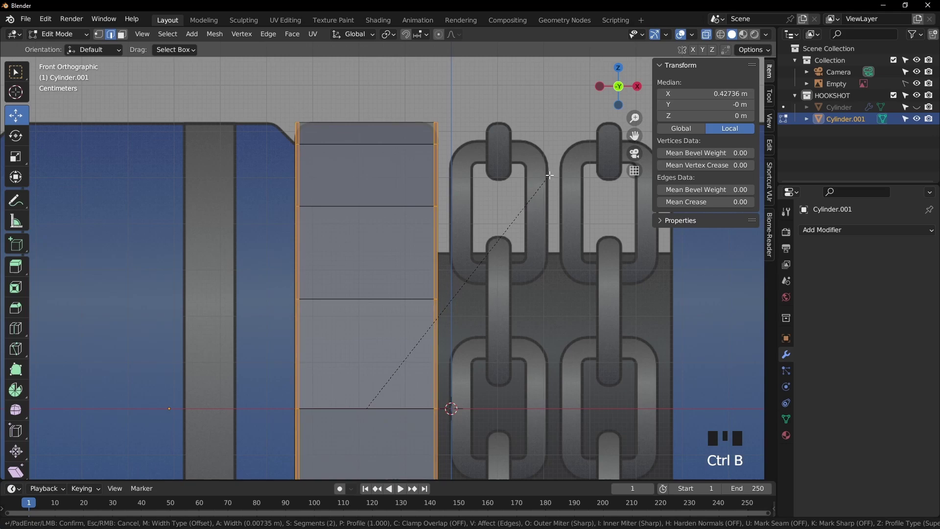
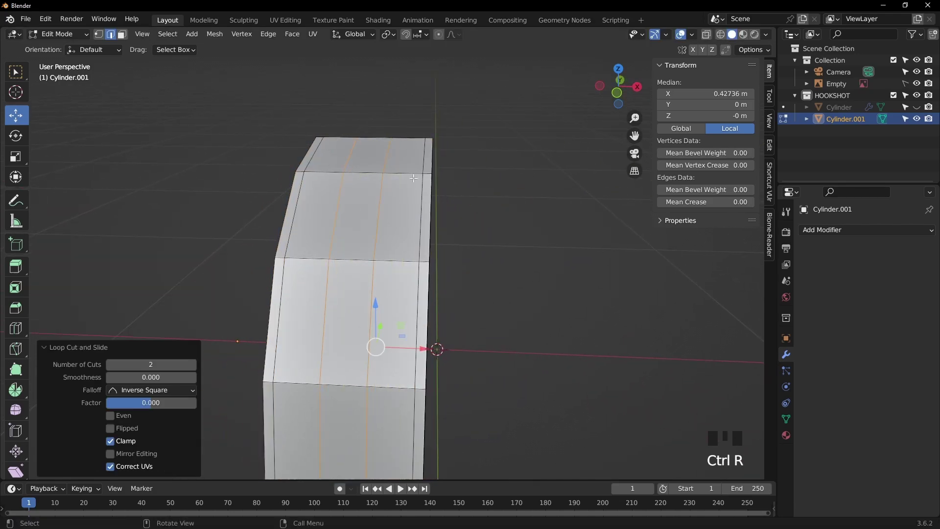
# Spread the new loops along the part, delete the ring's front face and show the main cylinder again
pyautogui.press('s')
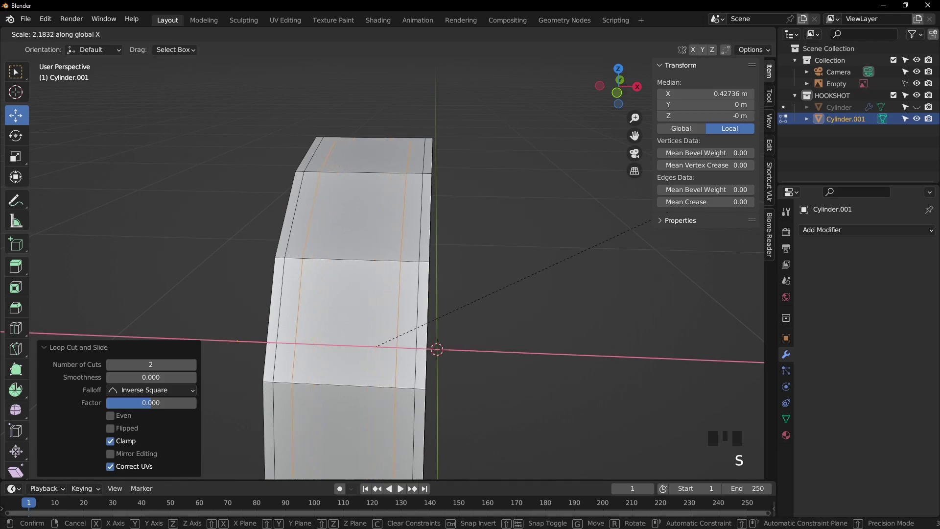
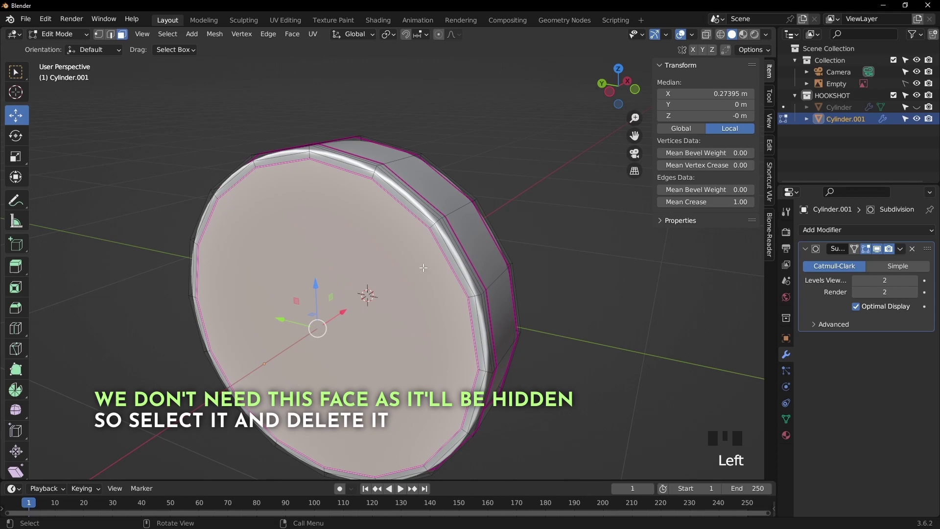
pyautogui.press('Delete')
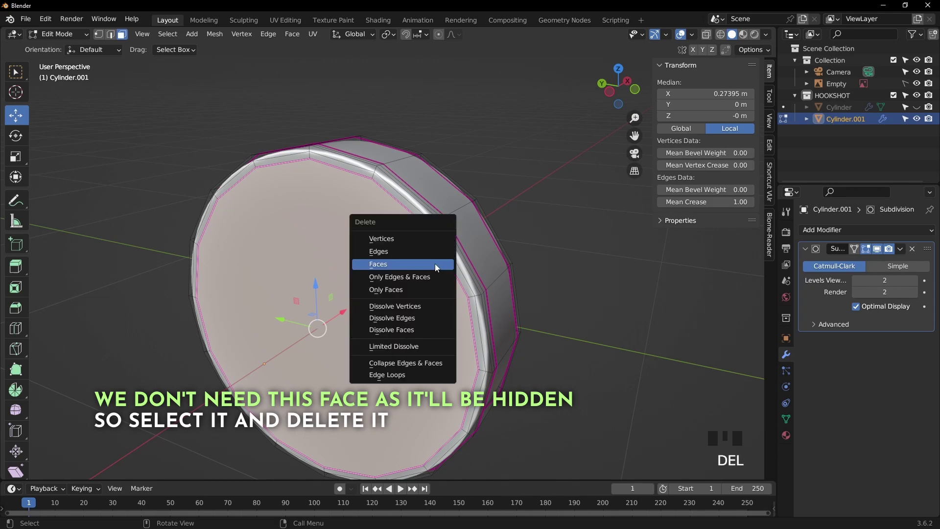
pyautogui.press('Tab')
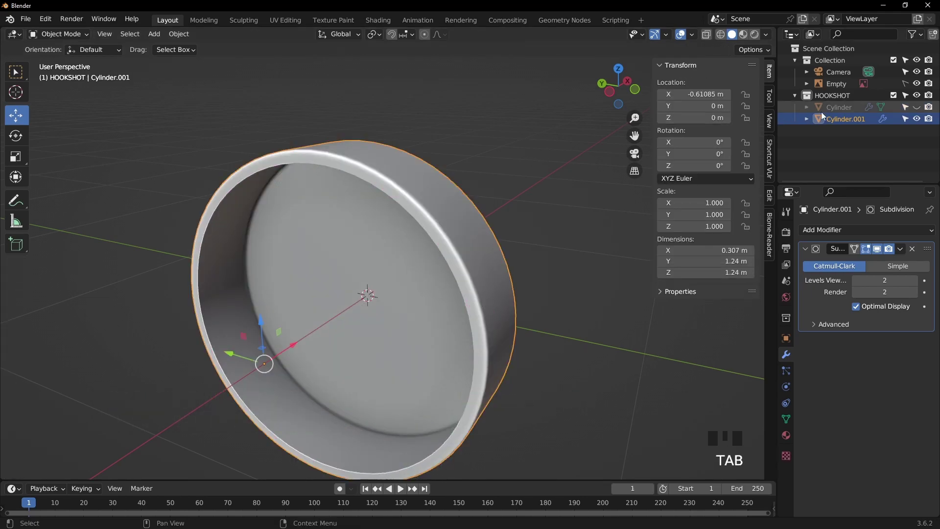
pyautogui.click(921, 110)
# Inspect the open ring beside the main base part and select it from the front view
pyautogui.click(540, 158)
pyautogui.moveTo(534, 167); pyautogui.dragTo(374, 194)
pyautogui.scroll(3)
pyautogui.moveTo(331, 169); pyautogui.dragTo(381, 217)
pyautogui.scroll(-3)
pyautogui.moveTo(387, 230); pyautogui.dragTo(402, 149)
pyautogui.press('KP_1')
pyautogui.scroll(3)
pyautogui.moveTo(422, 163); pyautogui.dragTo(343, 187)
pyautogui.click(342, 187)
# Scale the whole ring up slightly without changing its thickness, then check the assembled base
pyautogui.press('Tab')
pyautogui.press('3')
pyautogui.press('a')
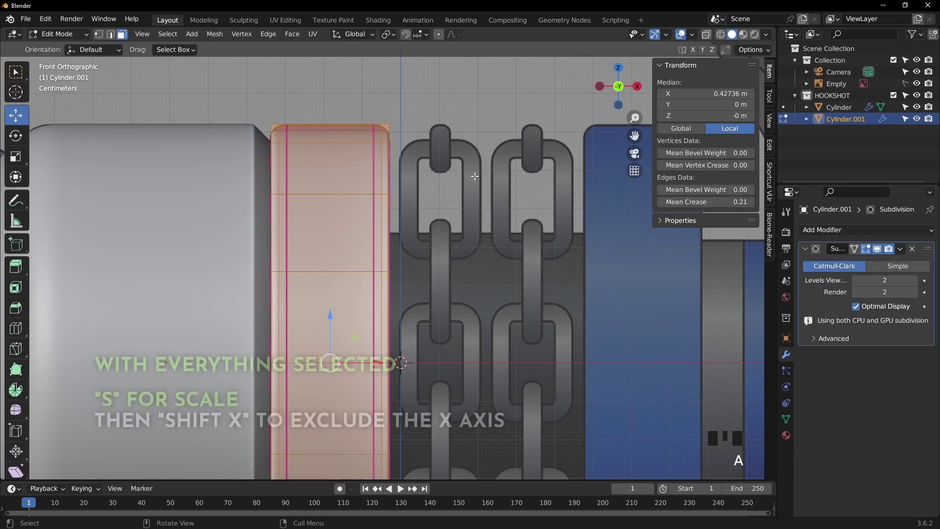
pyautogui.press('s')
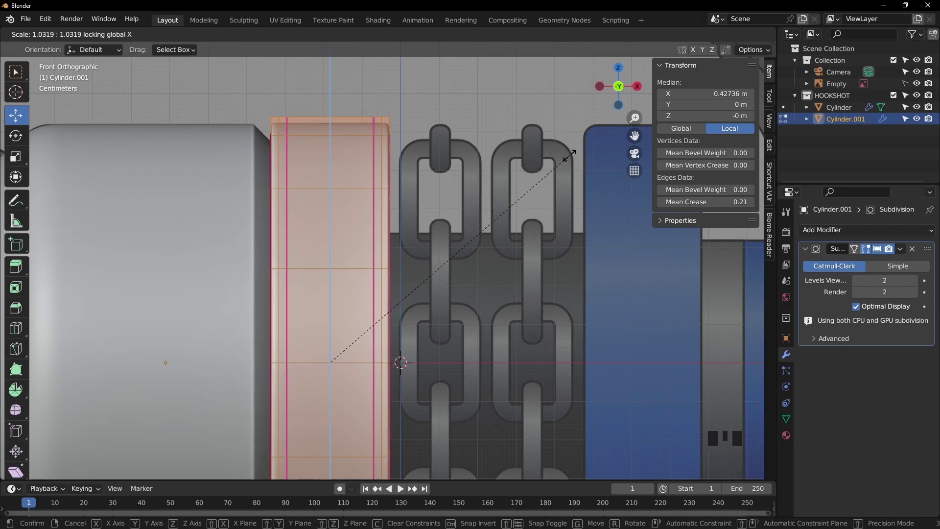
pyautogui.press('Tab')
pyautogui.scroll(-3)
pyautogui.click(465, 159)
pyautogui.moveTo(467, 172); pyautogui.dragTo(519, 188)
pyautogui.press('KP_1')
# Make a linked copy of the ring with Alt+D, slide it beyond the chain, then undo the misplacement
pyautogui.click(488, 184)
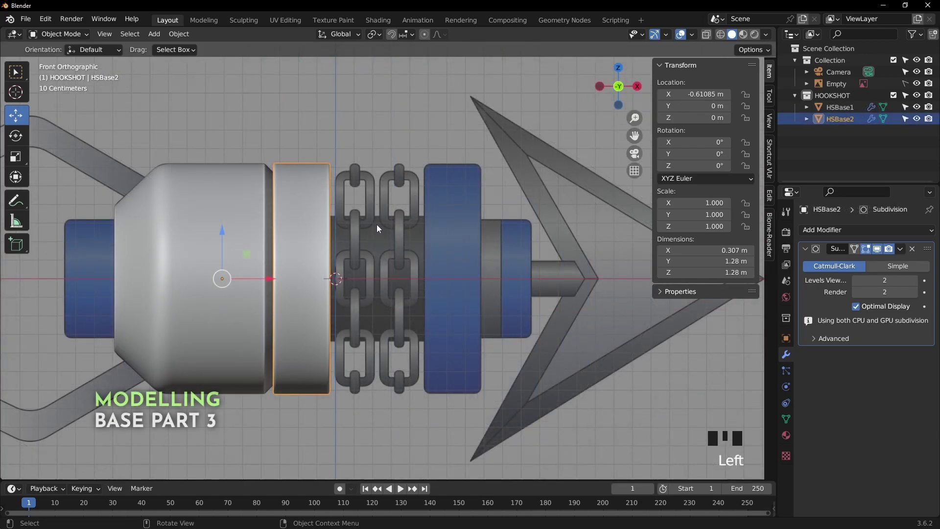
pyautogui.press('alt+d')
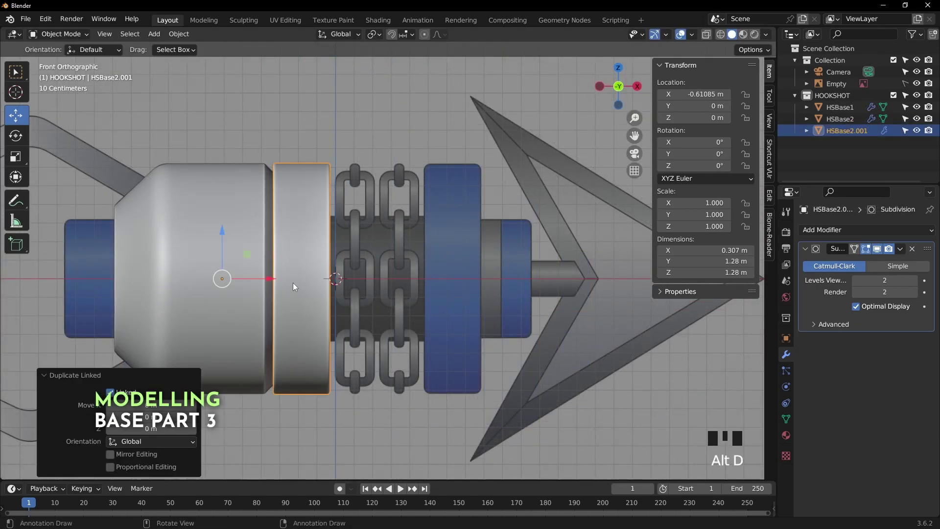
pyautogui.click(270, 280)
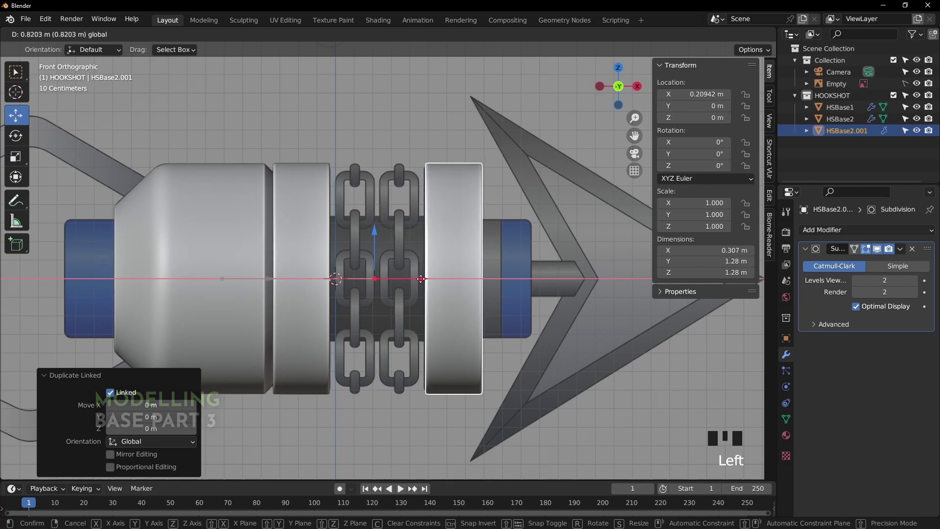
pyautogui.moveTo(458, 239); pyautogui.dragTo(320, 237)
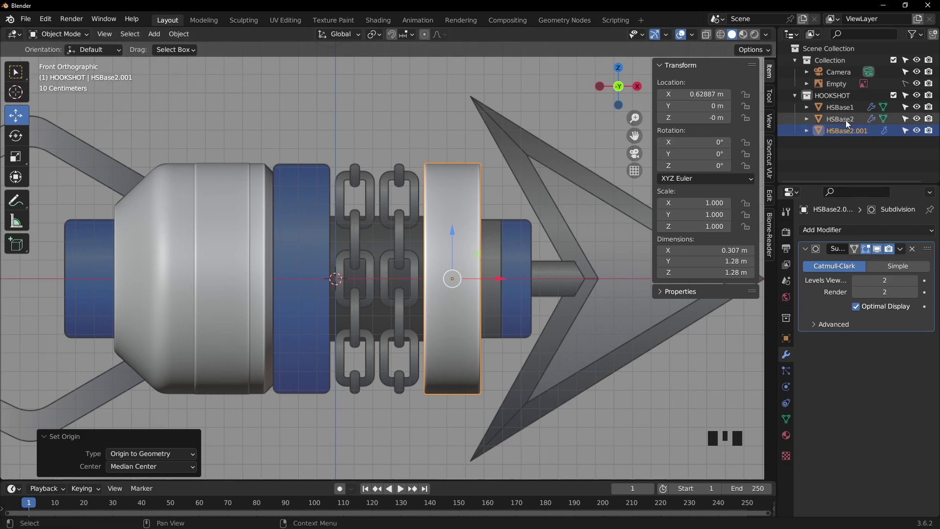
pyautogui.click(851, 123)
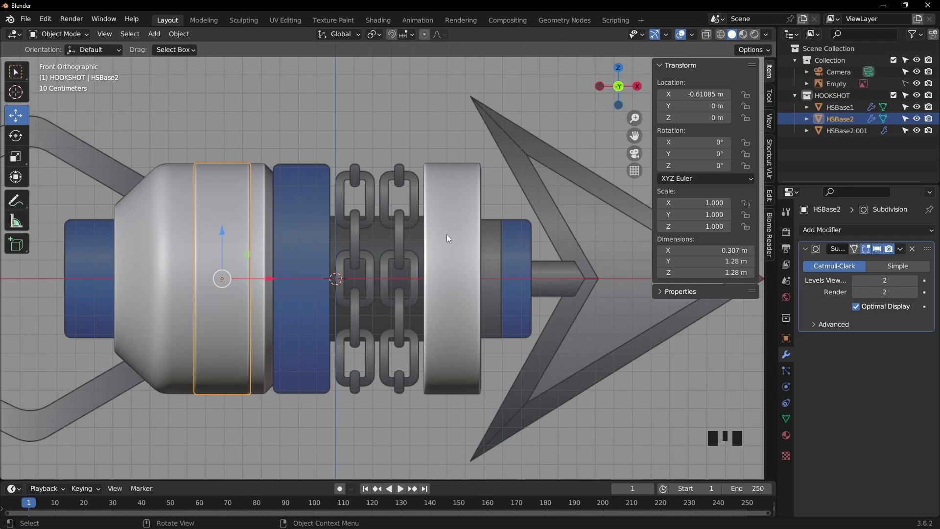
pyautogui.press('ctrl+z')
pyautogui.press('ctrl+z')
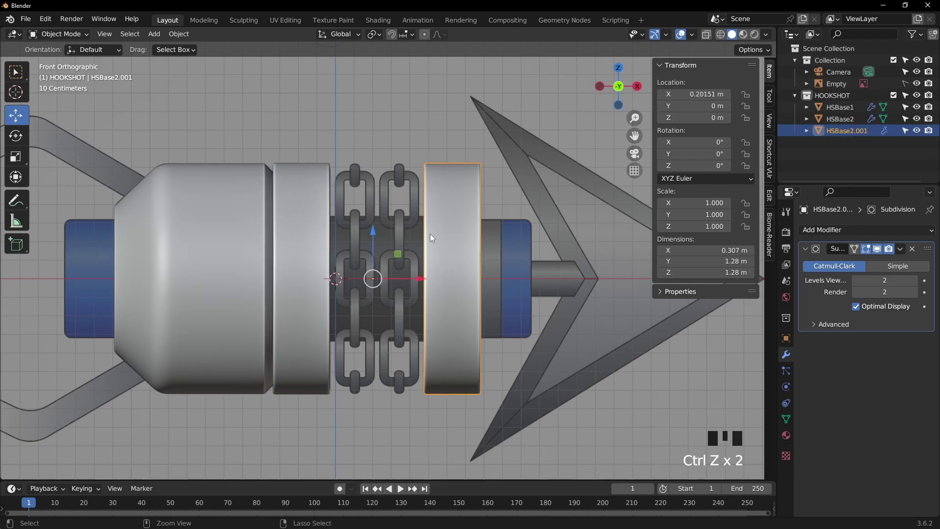
# Reposition HSBase2.001 at X 0.63 m over the reference's right grey band, back in front view
pyautogui.click(315, 230)
pyautogui.moveTo(479, 163); pyautogui.dragTo(400, 152)
pyautogui.click(407, 129)
pyautogui.click(382, 204)
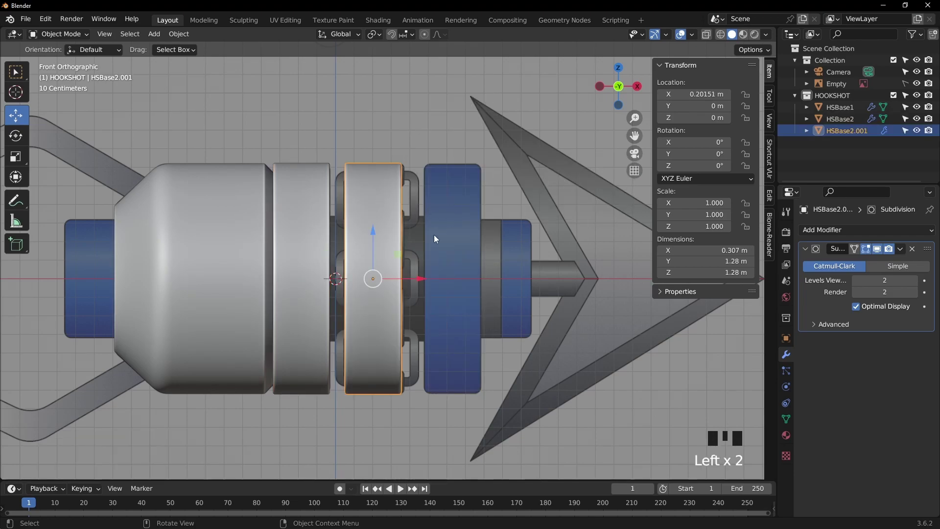
pyautogui.click(423, 281)
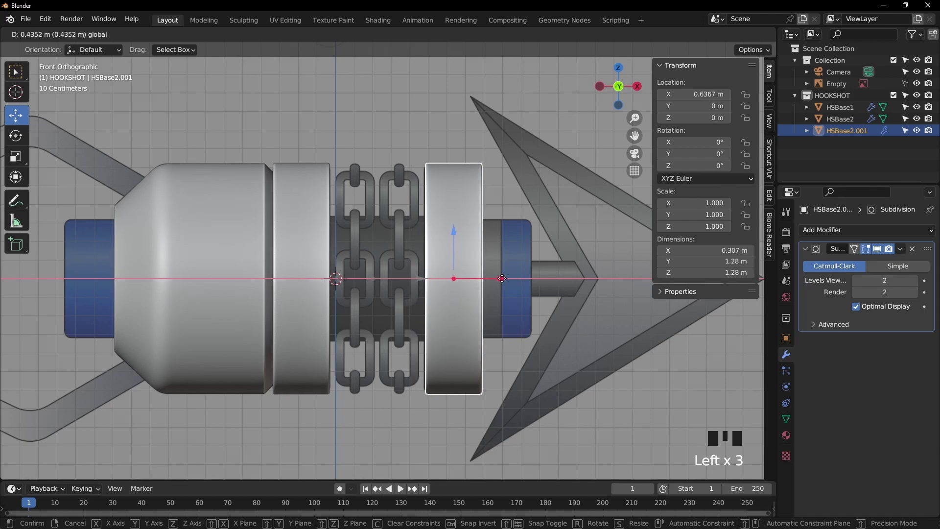
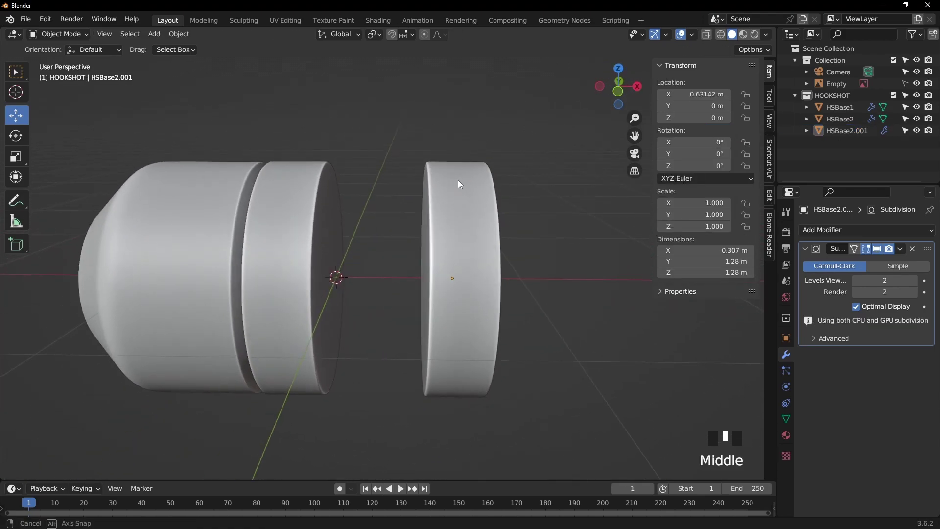
pyautogui.press('KP_1')
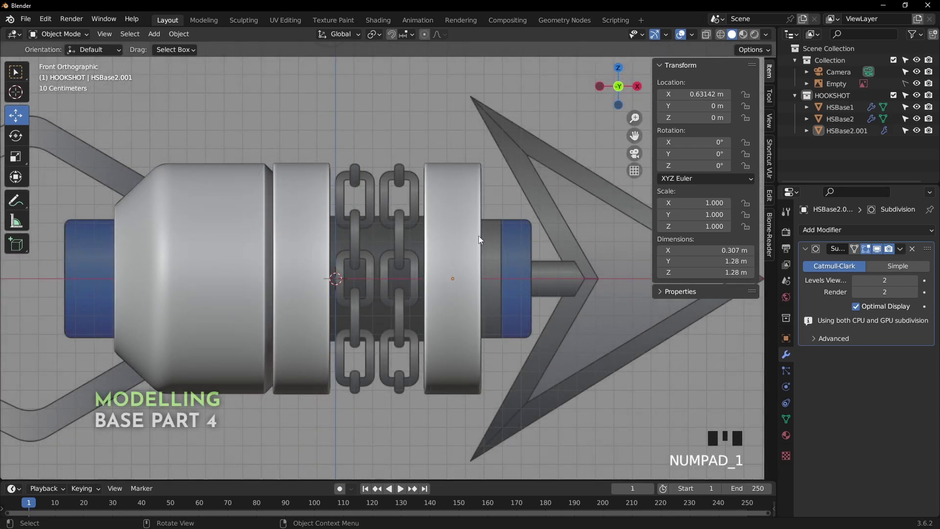
# Add a cylinder rotated -90° on Y as HSBase3 filling the chain section and apply its rotation
pyautogui.press('shift+a')
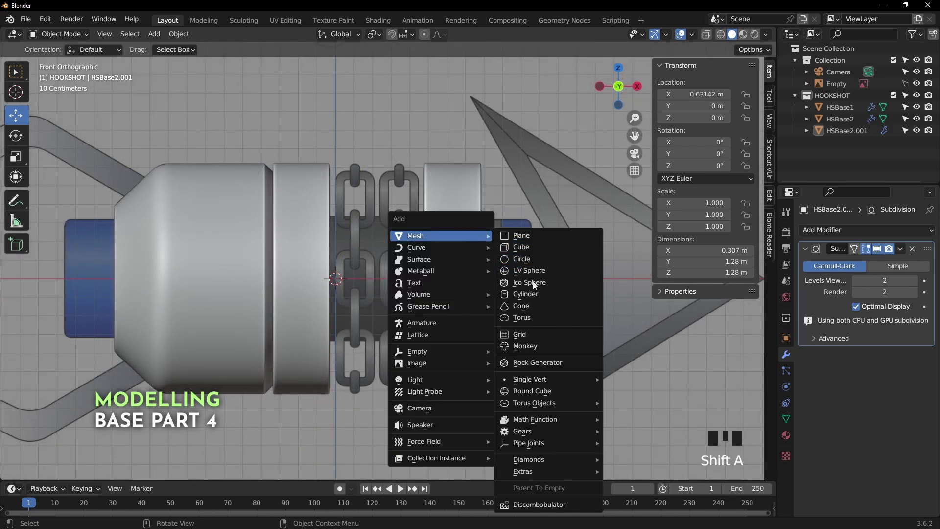
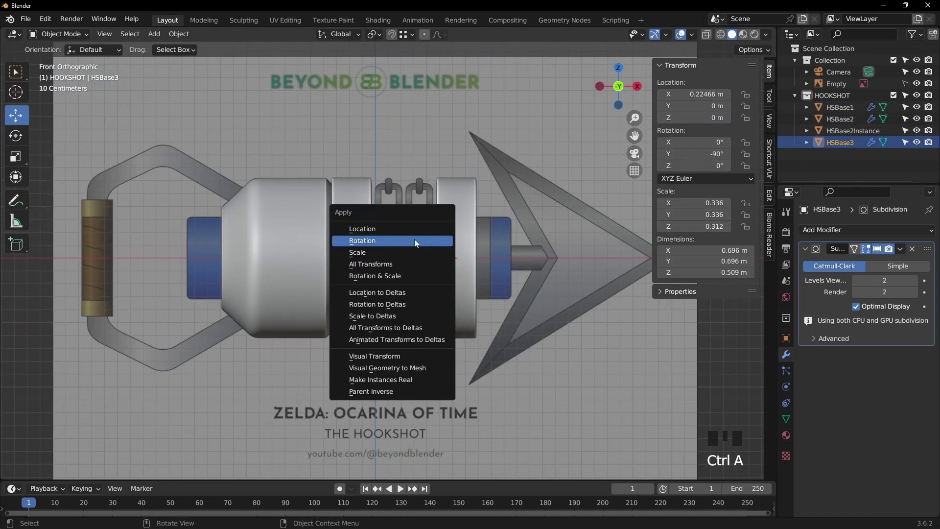
pyautogui.press('ctrl+a')
pyautogui.click(466, 209)
pyautogui.click(347, 219)
pyautogui.click(286, 222)
# Select the large front base part HSBase1 for a new loop cut
pyautogui.scroll(-3)
pyautogui.scroll(3)
pyautogui.click(542, 104)
pyautogui.click(708, 34)
# Insert two edge loops near the rear of HSBase1 to bound a band around it
pyautogui.press('Tab')
pyautogui.scroll(3)
pyautogui.moveTo(316, 214); pyautogui.dragTo(485, 309)
pyautogui.scroll(3)
pyautogui.press('ctrl+r')
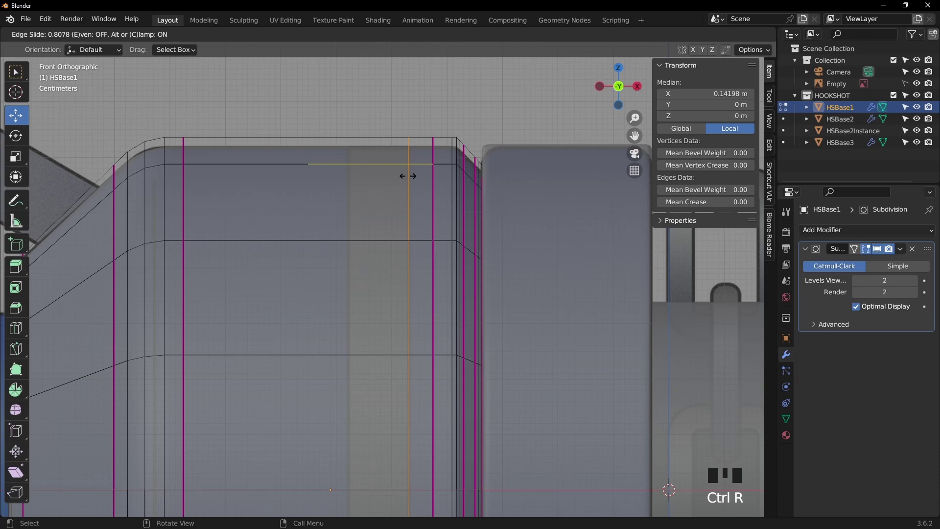
pyautogui.press('ctrl+r')
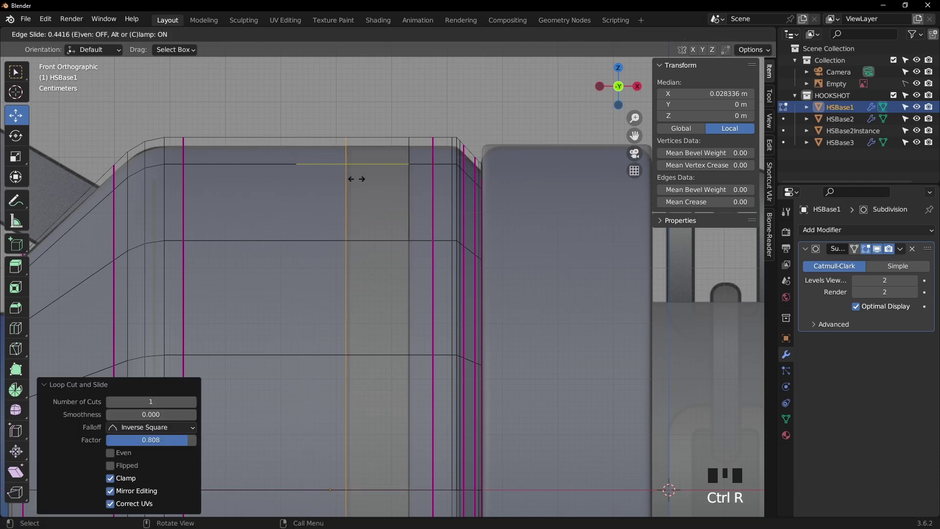
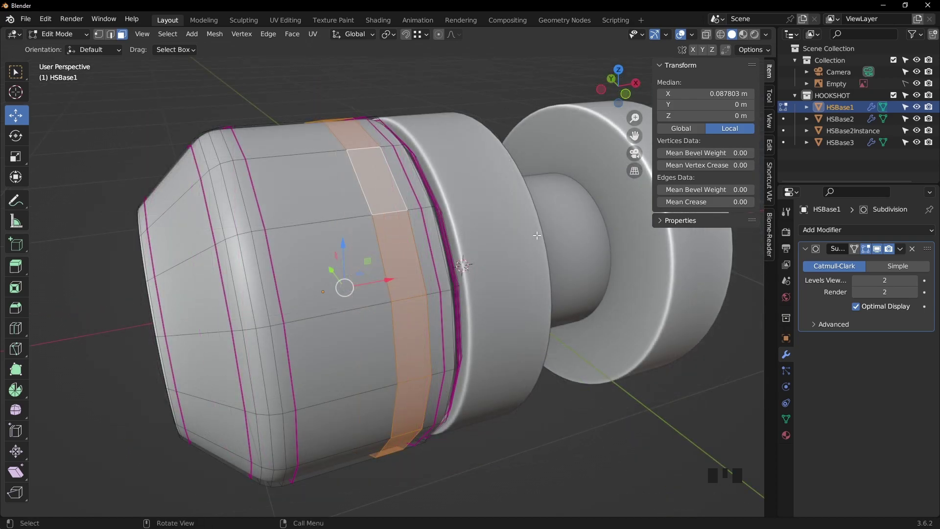
# Separate the selected face band from HSBase1 into its own object and return to Object Mode
pyautogui.press('p')
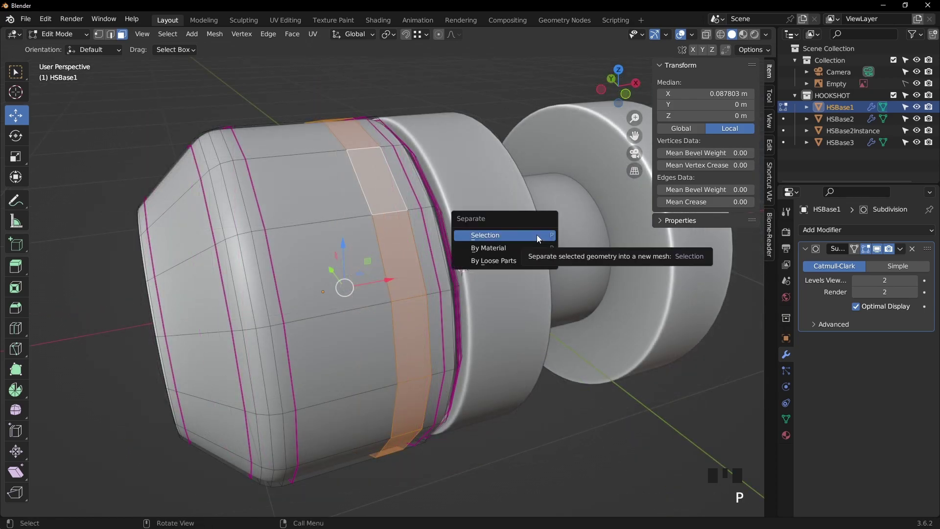
pyautogui.press('Tab')
pyautogui.click(397, 227)
pyautogui.moveTo(384, 125); pyautogui.dragTo(346, 210)
pyautogui.click(346, 210)
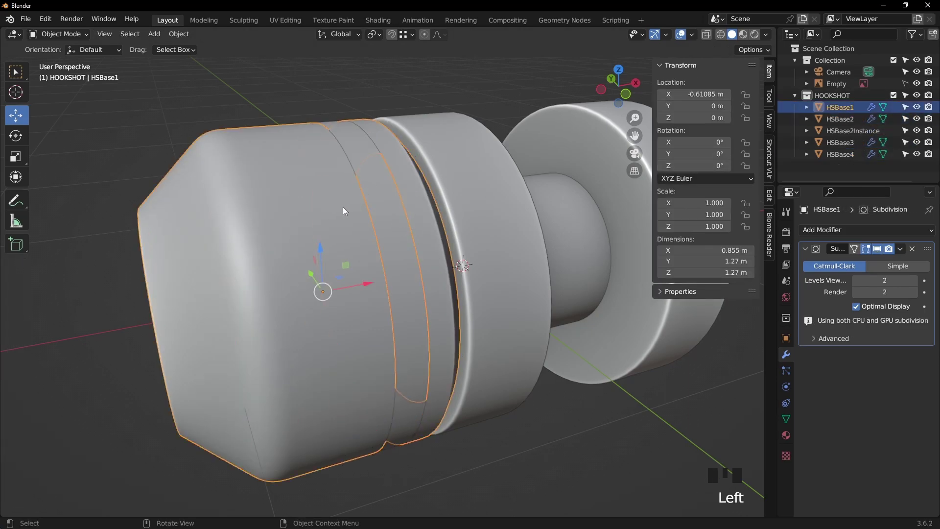
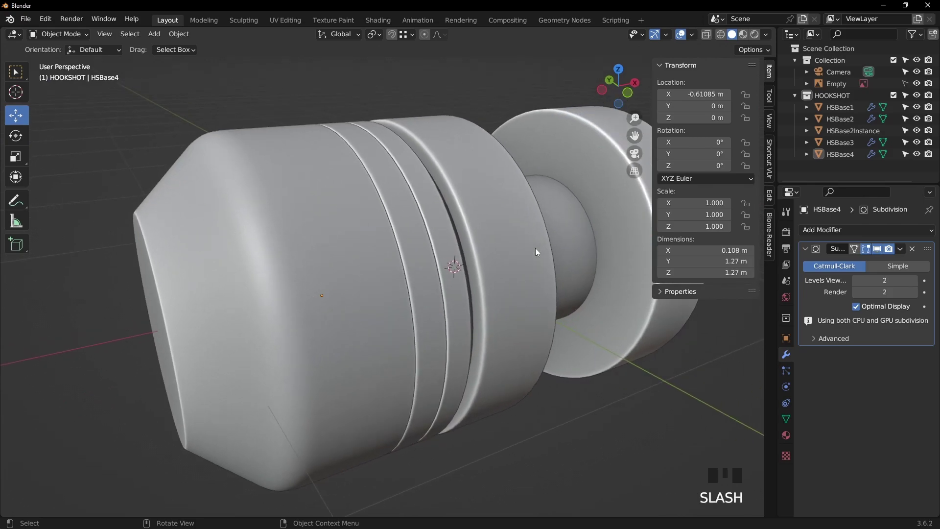
# Frame the front end in front view and begin adding a new cylinder mesh for the dial part
pyautogui.scroll(-3)
pyautogui.moveTo(525, 267); pyautogui.dragTo(482, 247)
pyautogui.press('KP_1')
pyautogui.moveTo(522, 226); pyautogui.dragTo(335, 265)
pyautogui.scroll(3)
pyautogui.moveTo(355, 266); pyautogui.dragTo(409, 295)
pyautogui.press('shift+a')
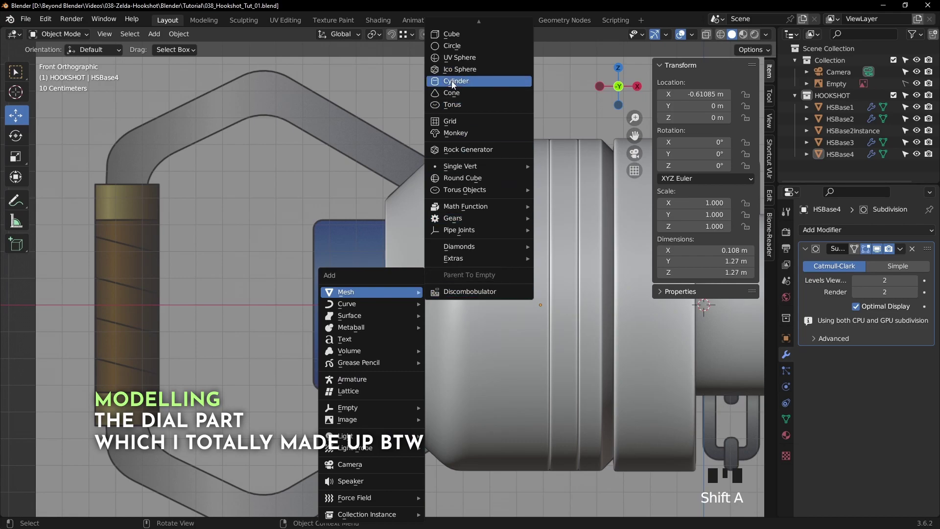
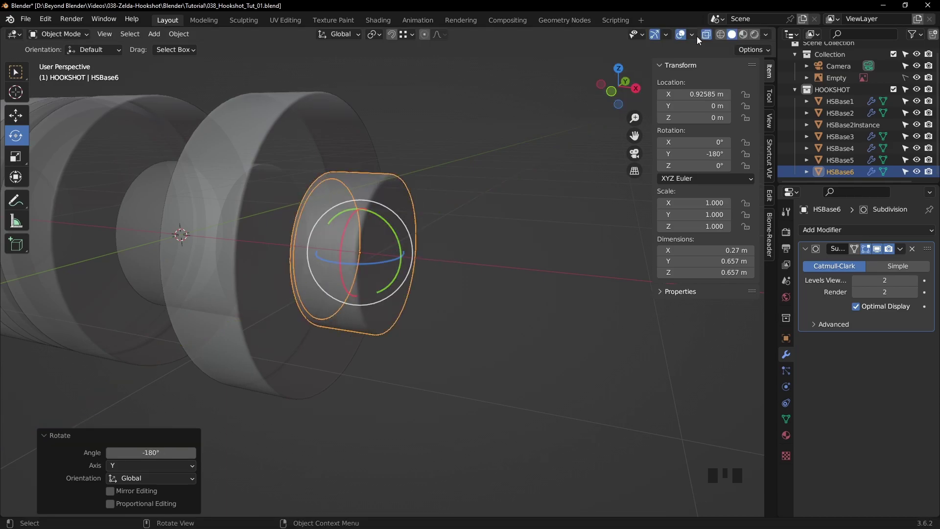
# Apply HSBase6's flipped rotation and slide it along X to about 0.918 m, snug against the base
pyautogui.moveTo(710, 39); pyautogui.dragTo(494, 181)
pyautogui.moveTo(494, 180); pyautogui.dragTo(21, 72)
pyautogui.moveTo(21, 72); pyautogui.dragTo(459, 227)
pyautogui.press('ctrl+a')
pyautogui.moveTo(433, 225); pyautogui.dragTo(411, 217)
pyautogui.press('KP_1')
pyautogui.scroll(3)
pyautogui.moveTo(421, 209); pyautogui.dragTo(21, 118)
pyautogui.moveTo(21, 118); pyautogui.dragTo(361, 280)
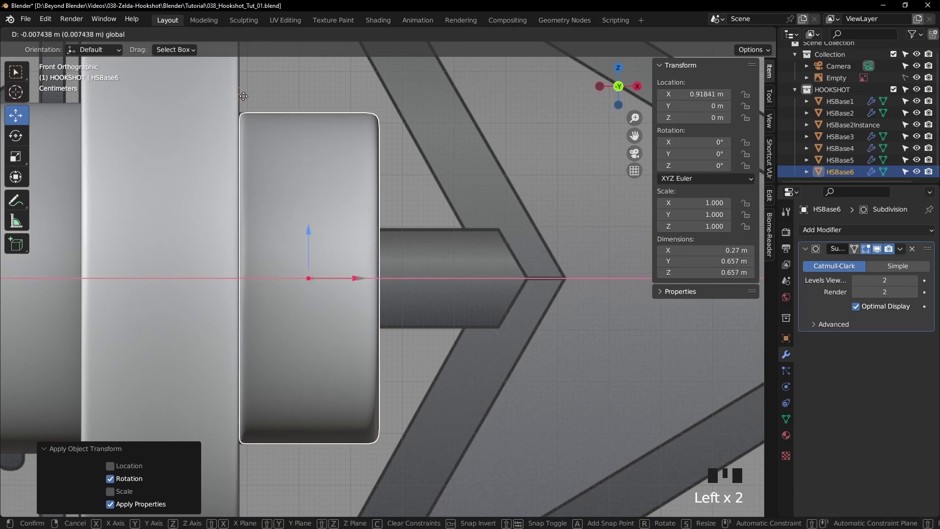
pyautogui.scroll(-3)
pyautogui.click(526, 214)
# Reselect HSBase6 in front view and enter Edit Mode on its mesh
pyautogui.scroll(-3)
pyautogui.moveTo(518, 222); pyautogui.dragTo(413, 236)
pyautogui.press('KP_1')
pyautogui.click(712, 36)
pyautogui.scroll(3)
pyautogui.click(323, 143)
pyautogui.press('Tab')
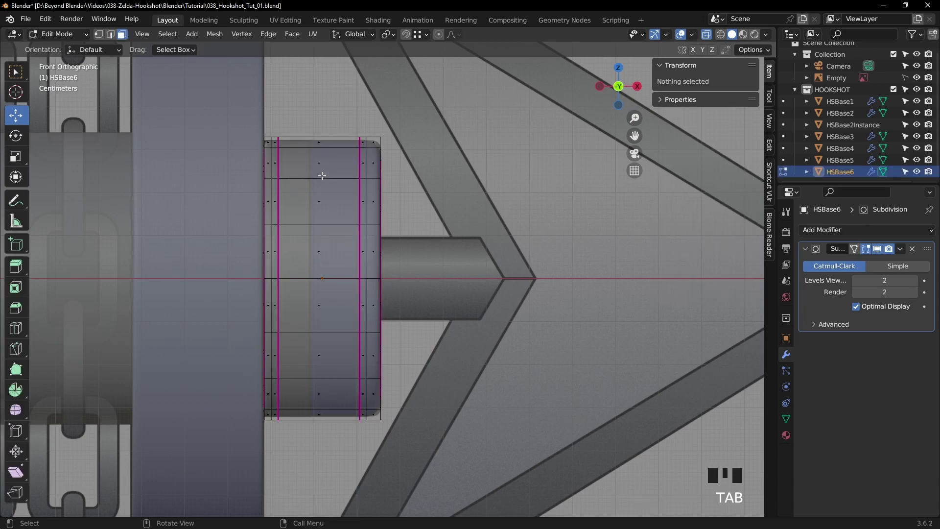
# Loop-cut HSBase6, grow the end-cap face selection and separate the front section as HSBase6.001
pyautogui.press('ctrl+r')
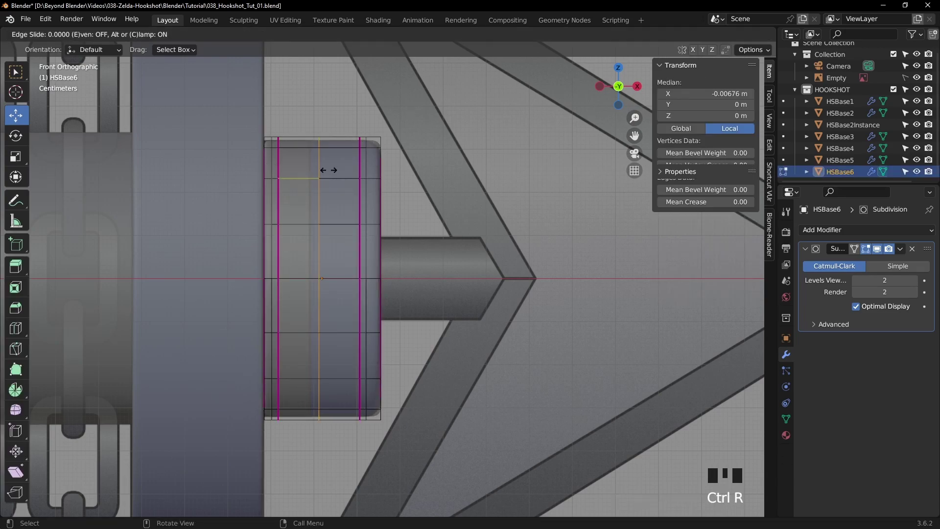
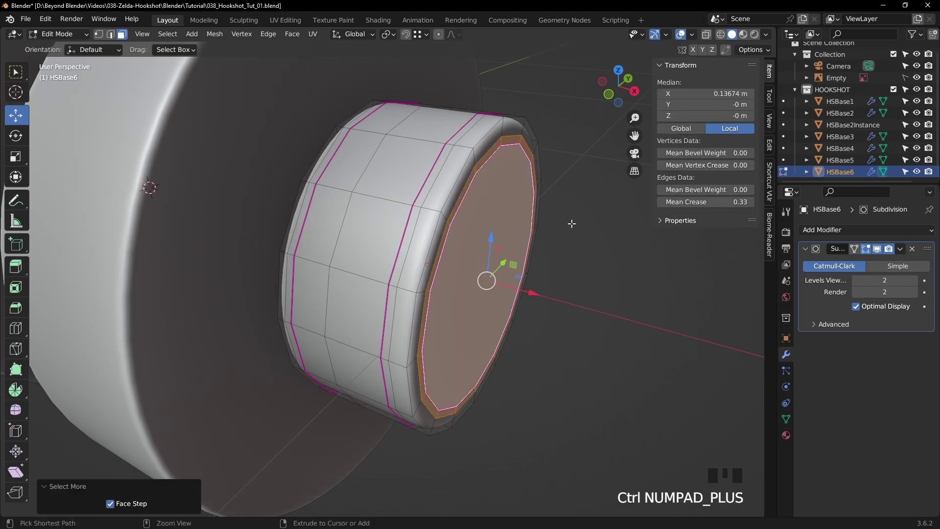
pyautogui.press('ctrl+KP_Add')
pyautogui.press('ctrl+KP_Add')
pyautogui.press('ctrl+KP_Add')
pyautogui.press('ctrl+KP_Add')
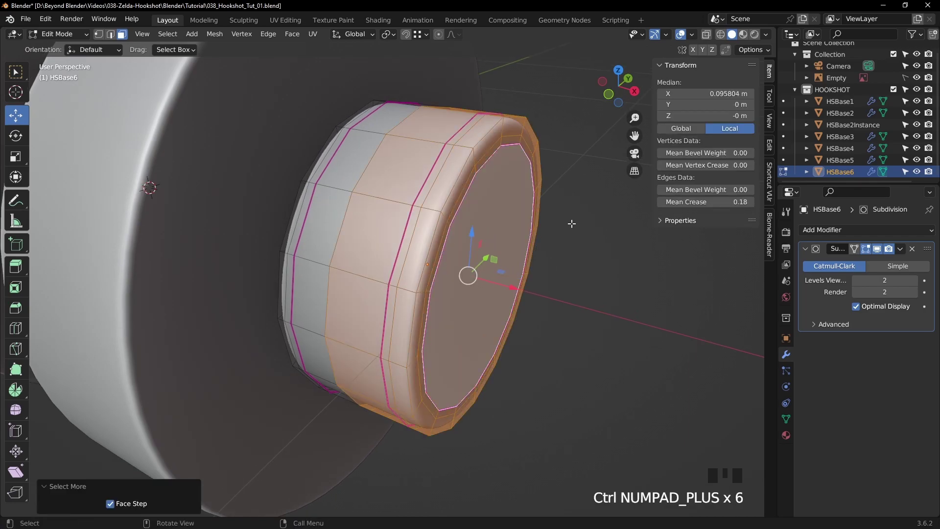
pyautogui.press('p')
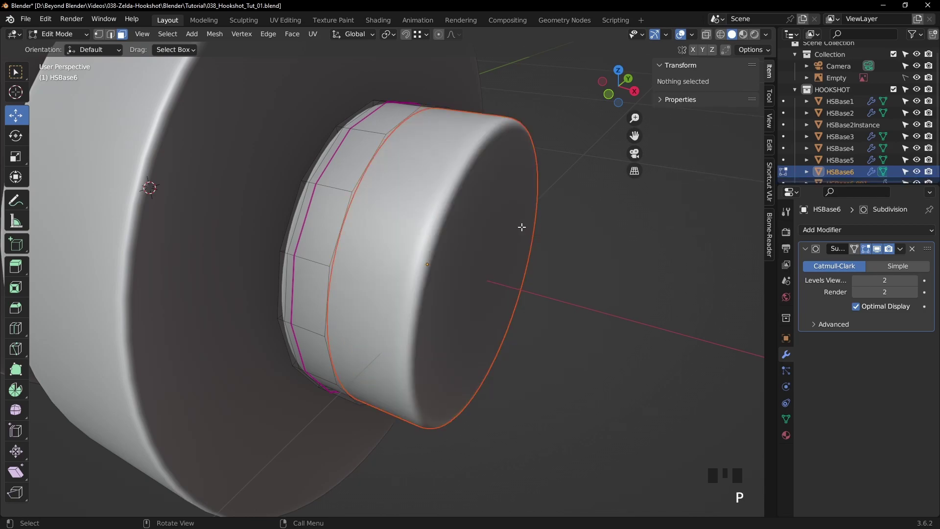
pyautogui.press('Tab')
# Select the remaining thin dial ring, isolate it in local view and reopen it for editing
pyautogui.click(589, 235)
pyautogui.click(447, 219)
pyautogui.press('g')
pyautogui.click(349, 181)
pyautogui.press('g')
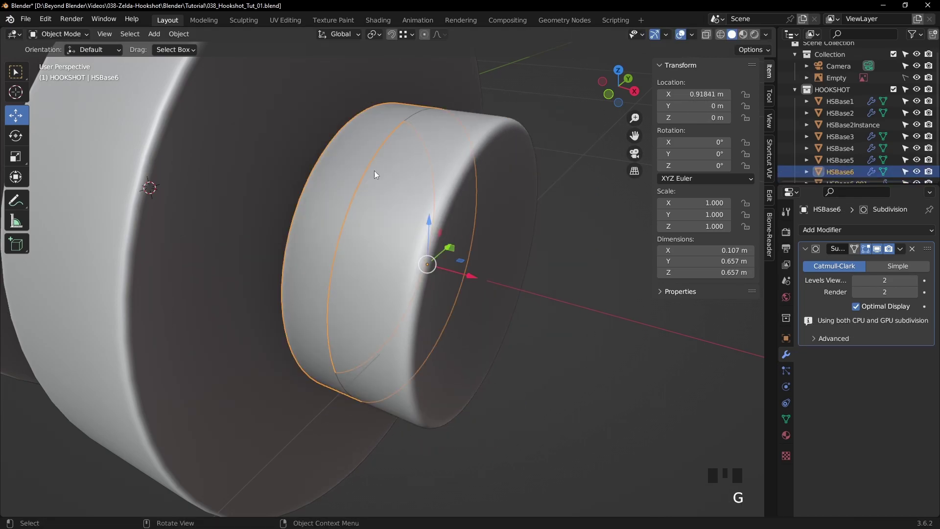
pyautogui.press('/')
pyautogui.press('Tab')
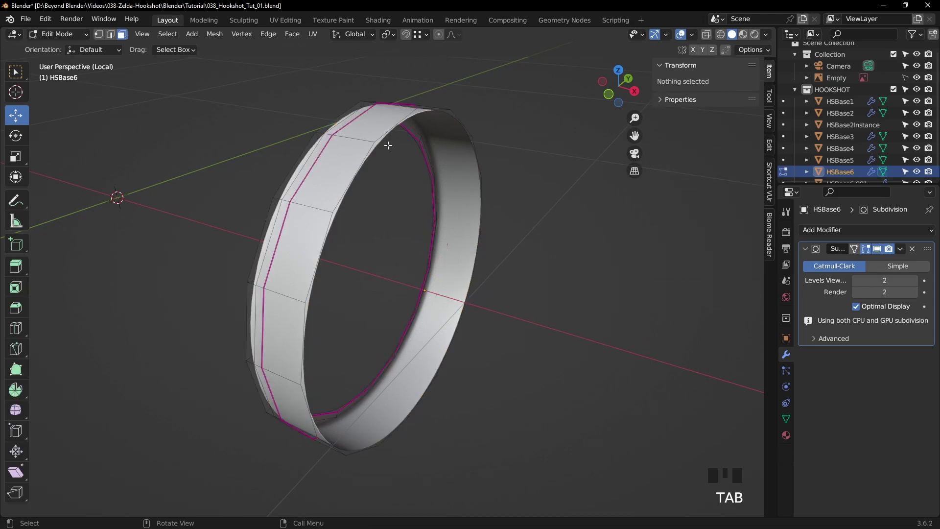